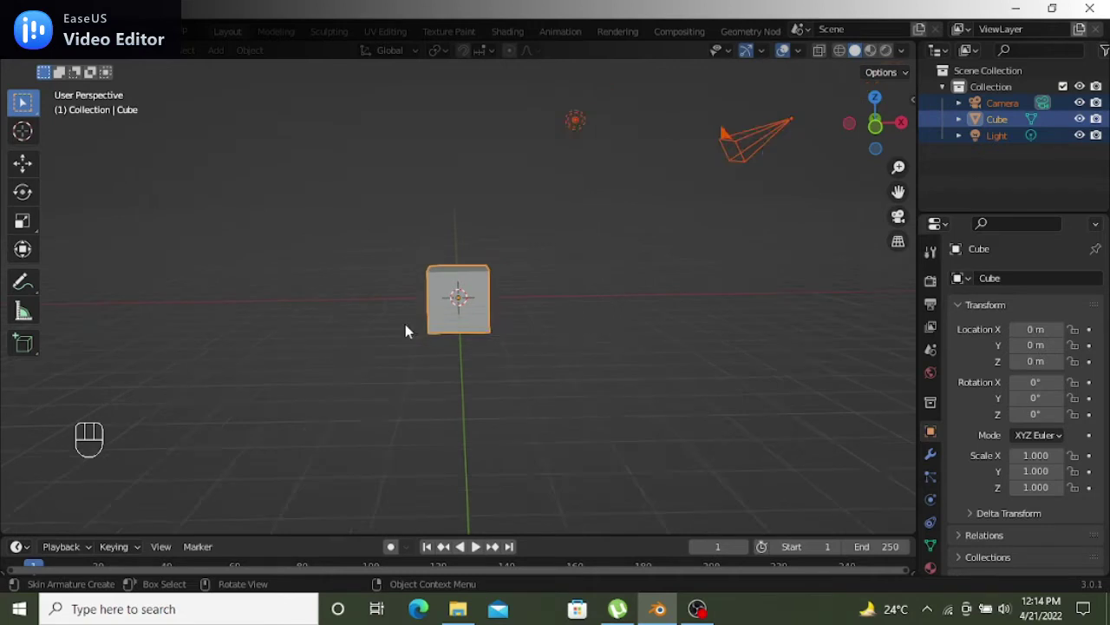
Delete the default cube, camera and light, then add a fresh cube at the origin
{"action": "key", "text": "x"}
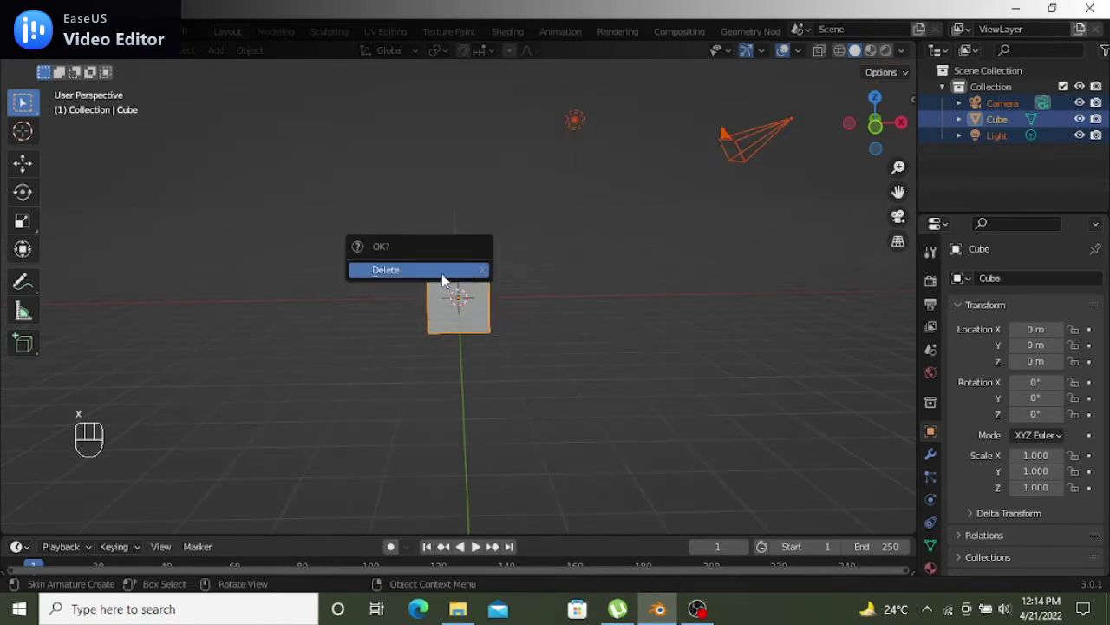
{"action": "left_click_drag", "start_coordinate": [406, 245], "coordinate": [405, 275]}
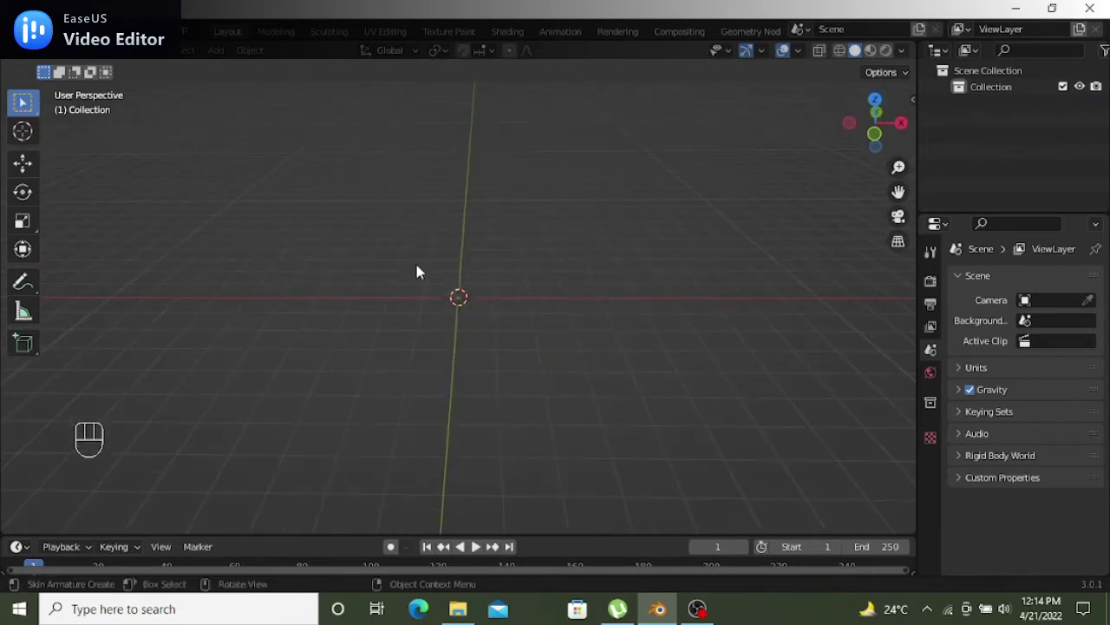
{"action": "left_click_drag", "start_coordinate": [420, 259], "coordinate": [428, 258]}
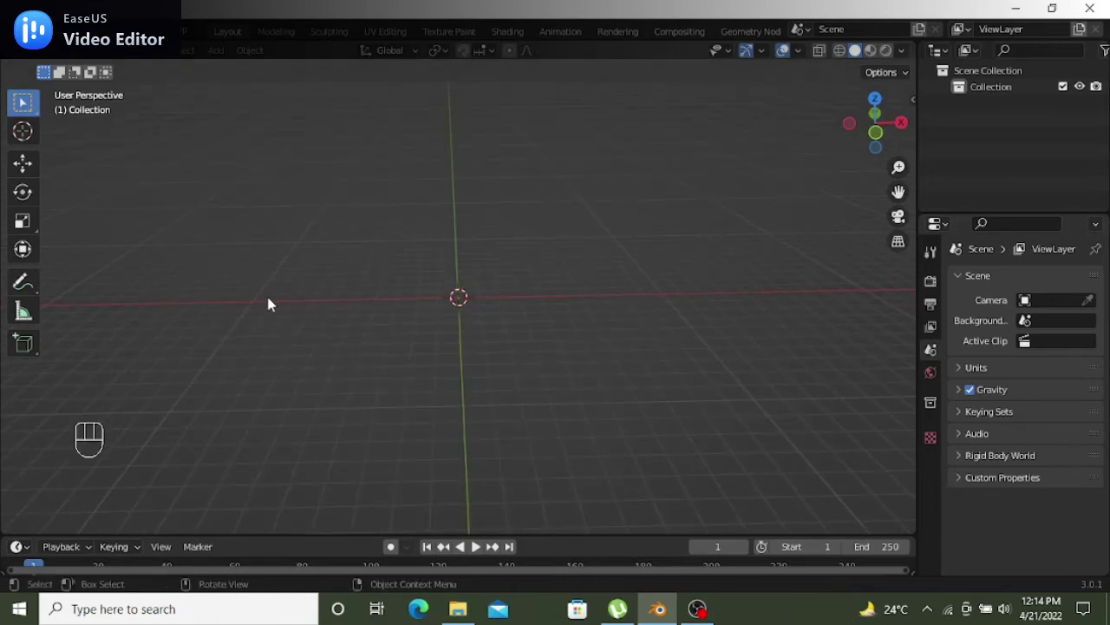
{"action": "key", "text": "shift+a"}
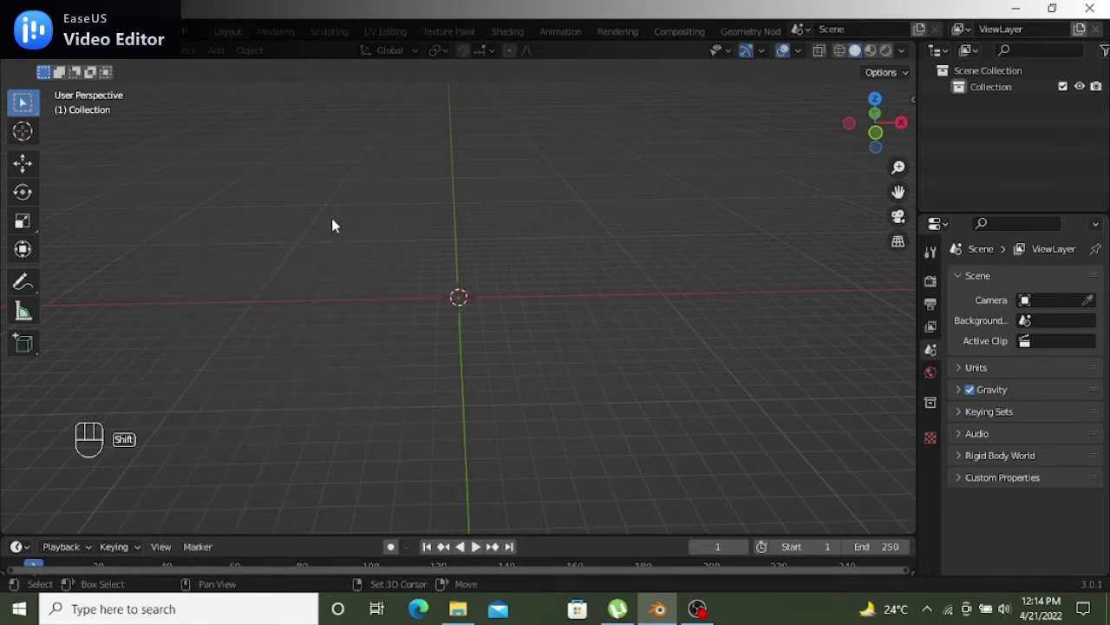
{"action": "key", "text": "shift+a"}
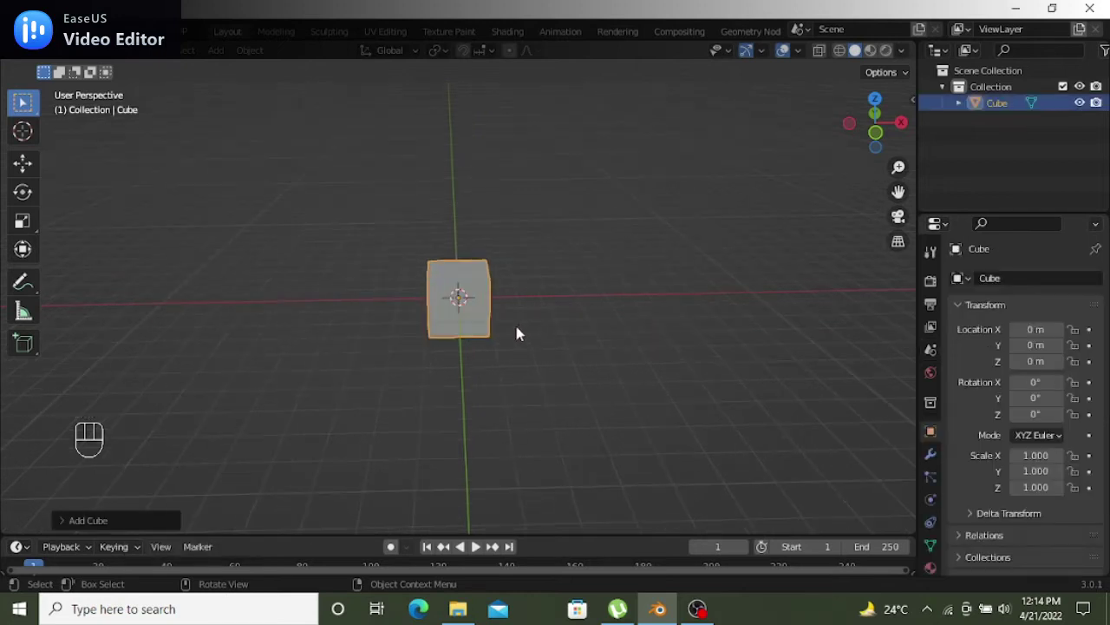
Merge the cube to one point and add X-axis Mirror and Skin modifiers
{"action": "key", "text": "Tab"}
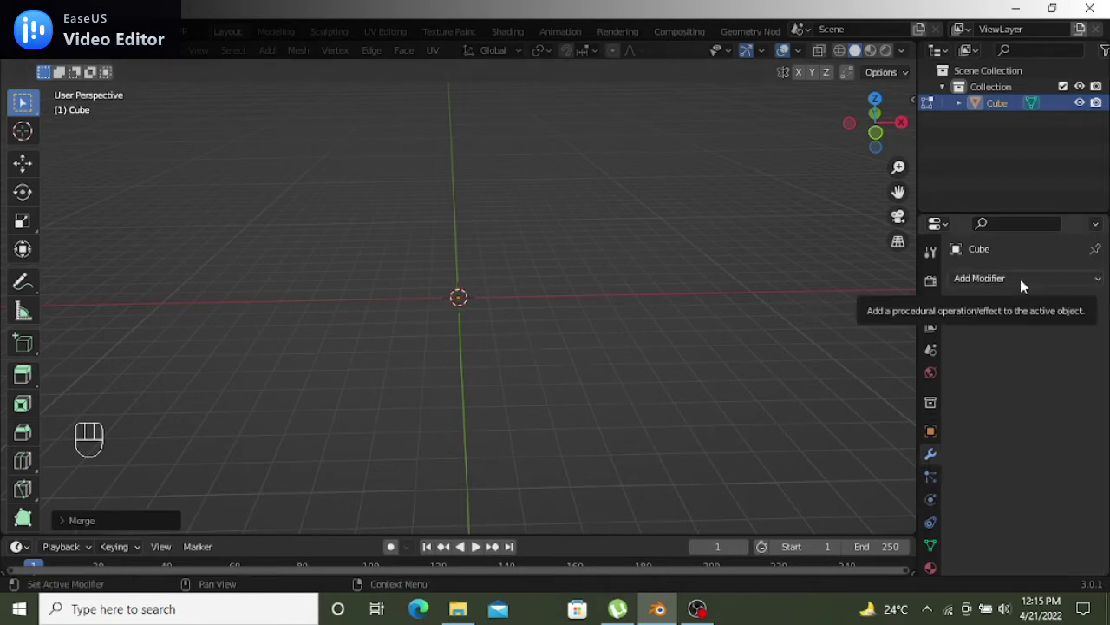
{"action": "left_click_drag", "start_coordinate": [1025, 290], "coordinate": [24, 104]}
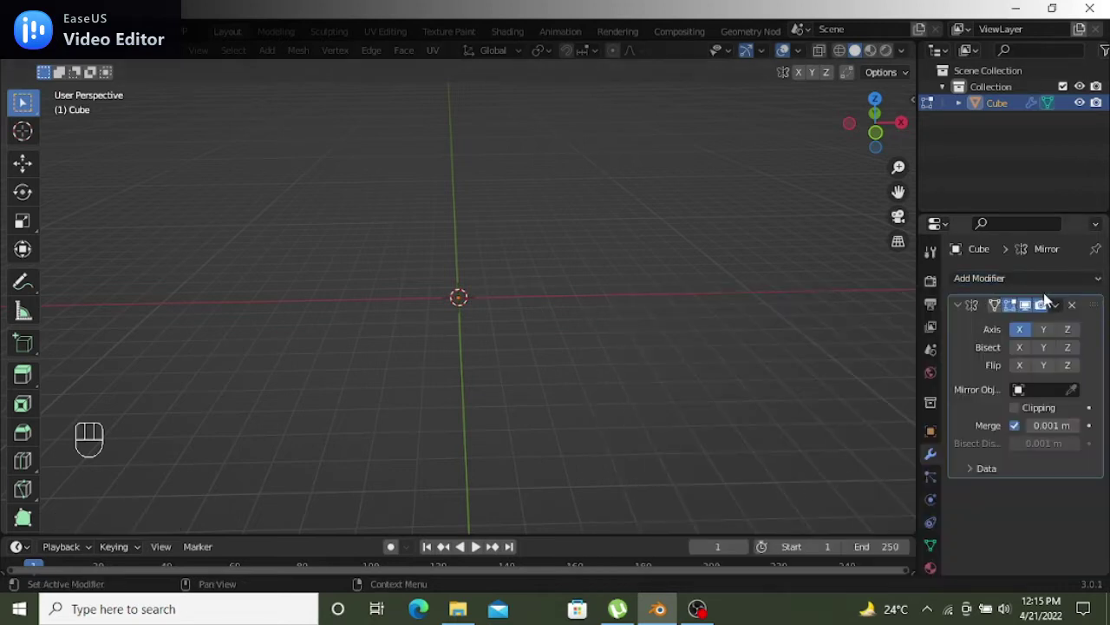
{"action": "left_click_drag", "start_coordinate": [1044, 288], "coordinate": [815, 511]}
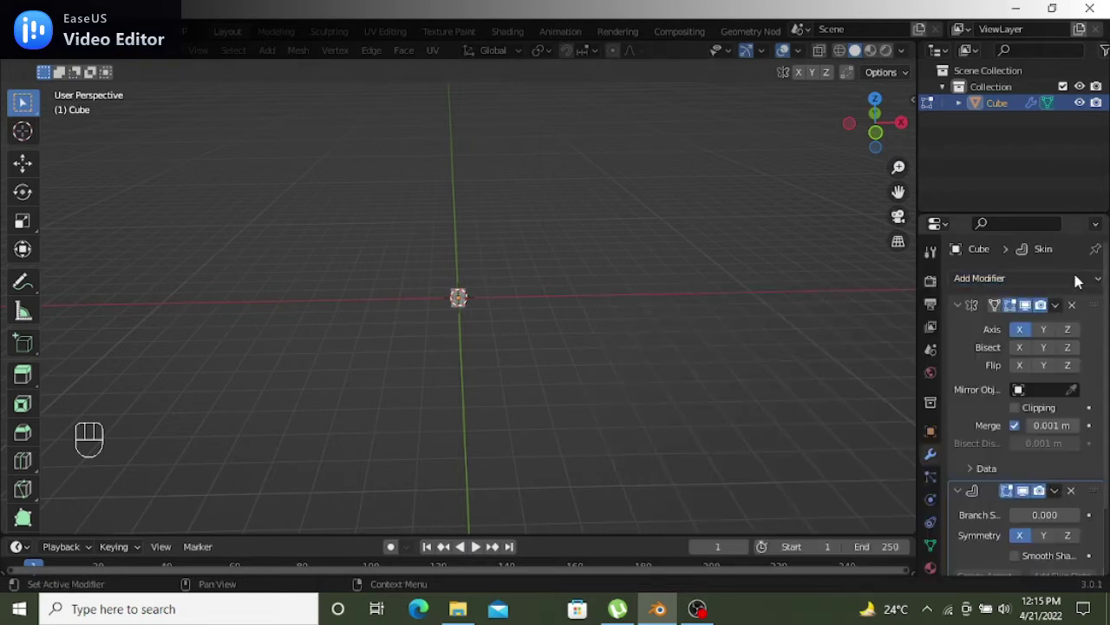
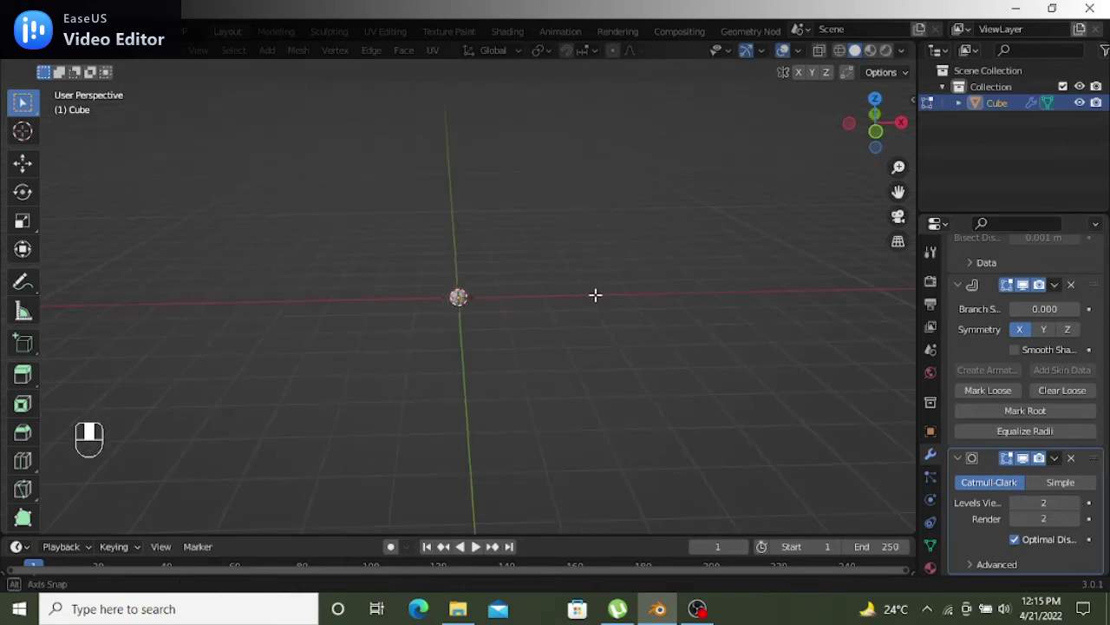
Extrude the centre vertex outward and upward into a mirrored arch with a top piece
{"action": "left_click", "coordinate": [24, 104]}
{"action": "left_click", "coordinate": [22, 172]}
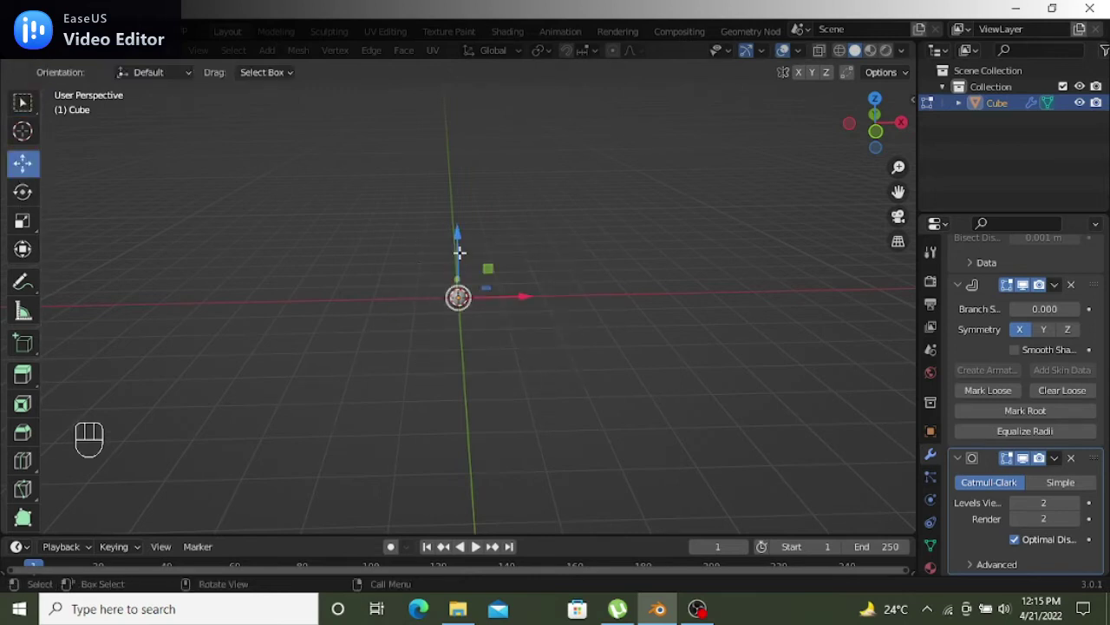
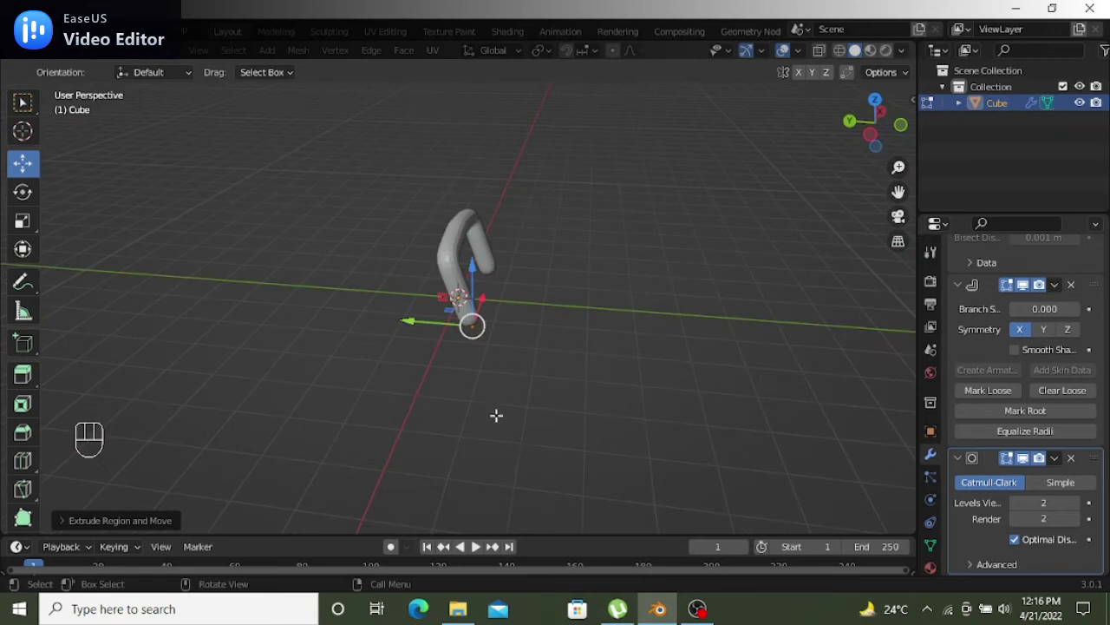
{"action": "key", "text": "e"}
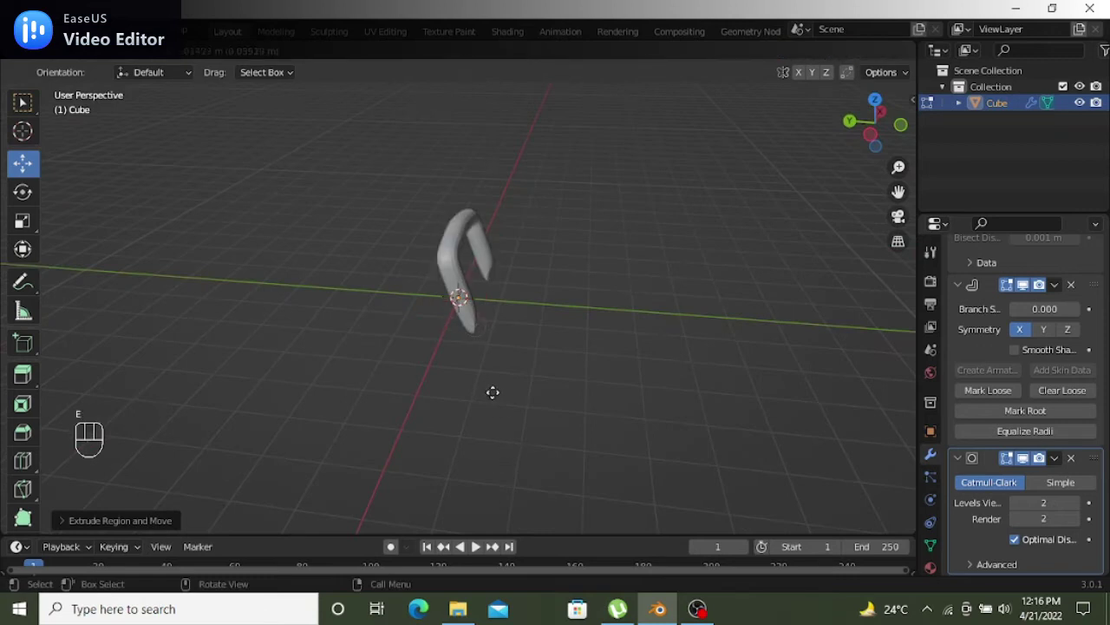
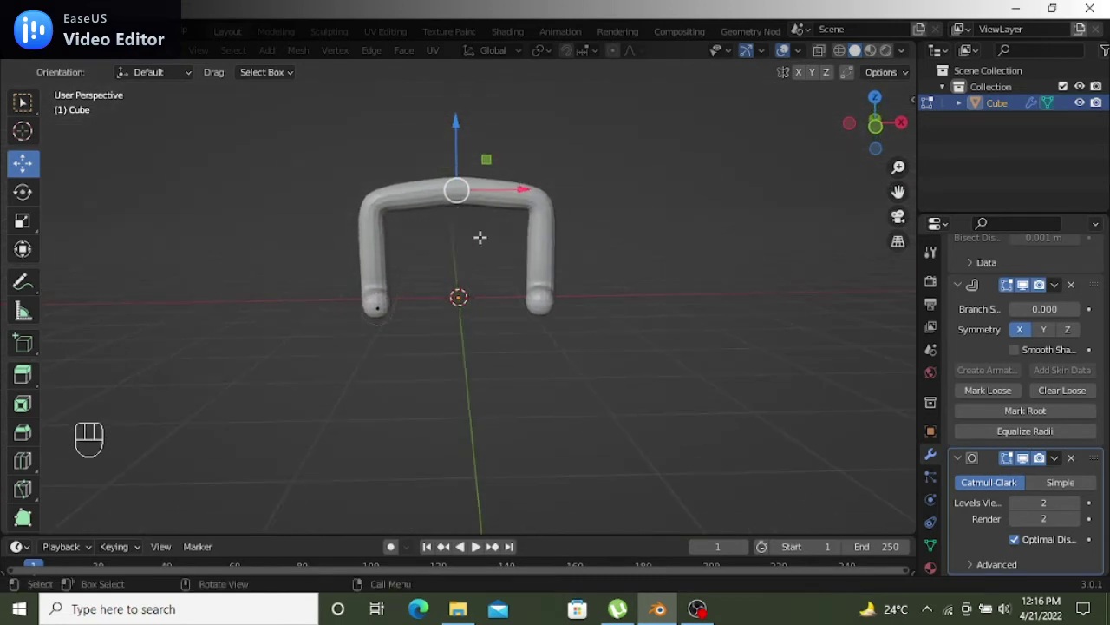
{"action": "key", "text": "e"}
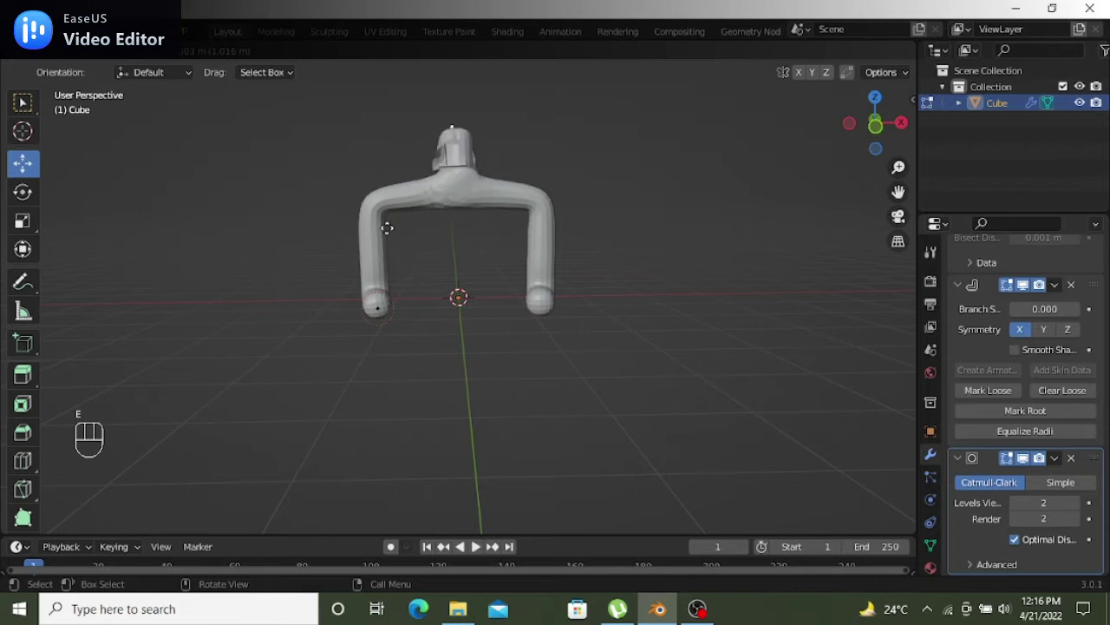
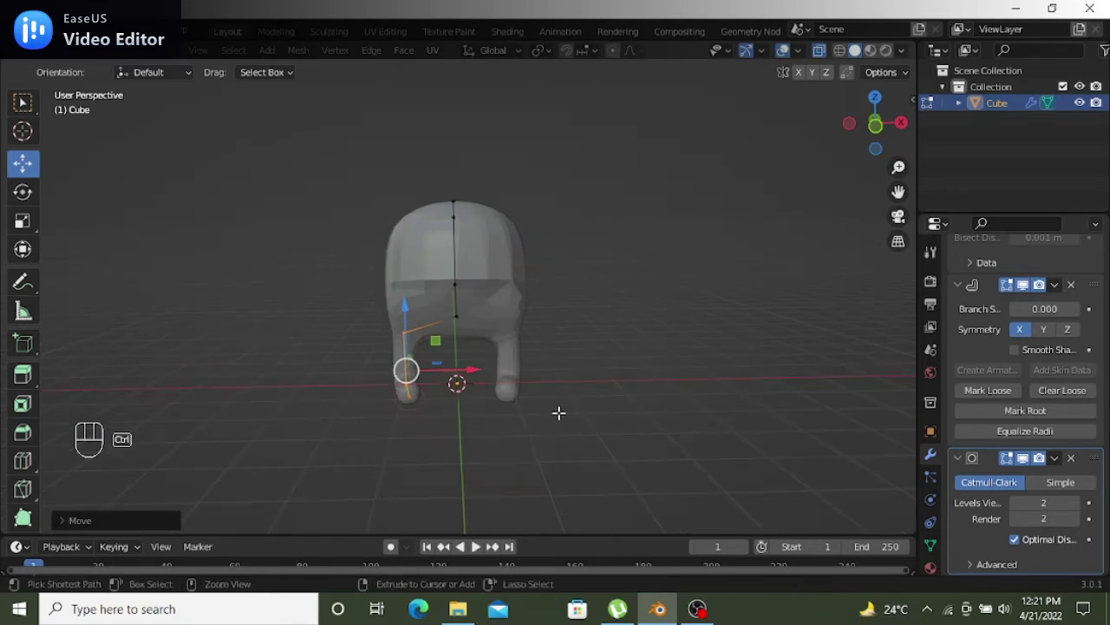
Reposition leg and back vertices and scale skin radius for a rounder body
{"action": "key", "text": "ctrl+a"}
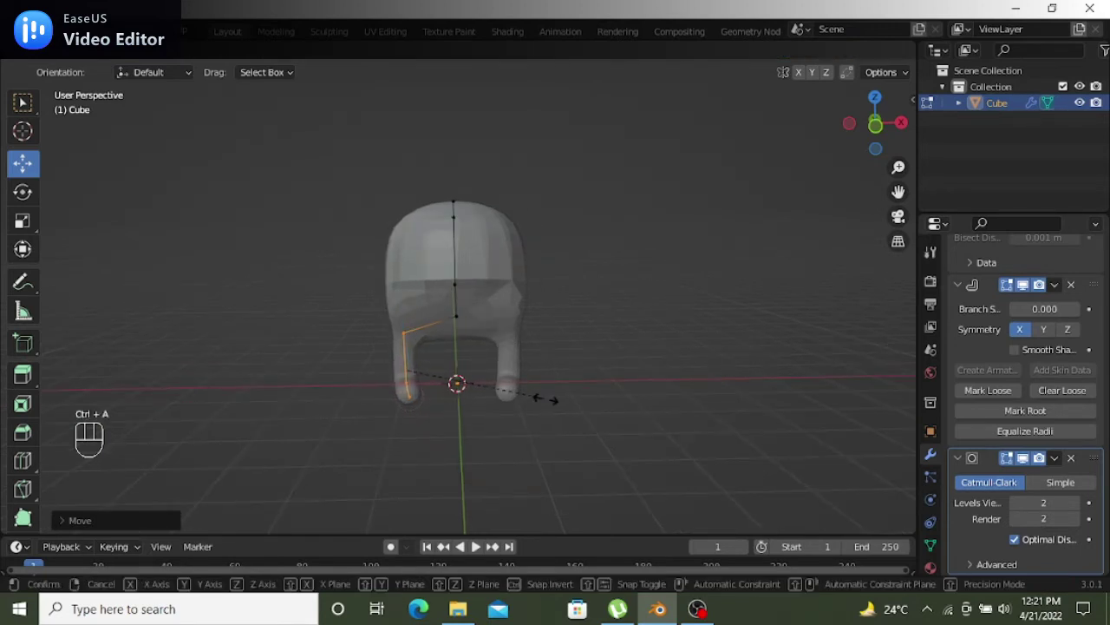
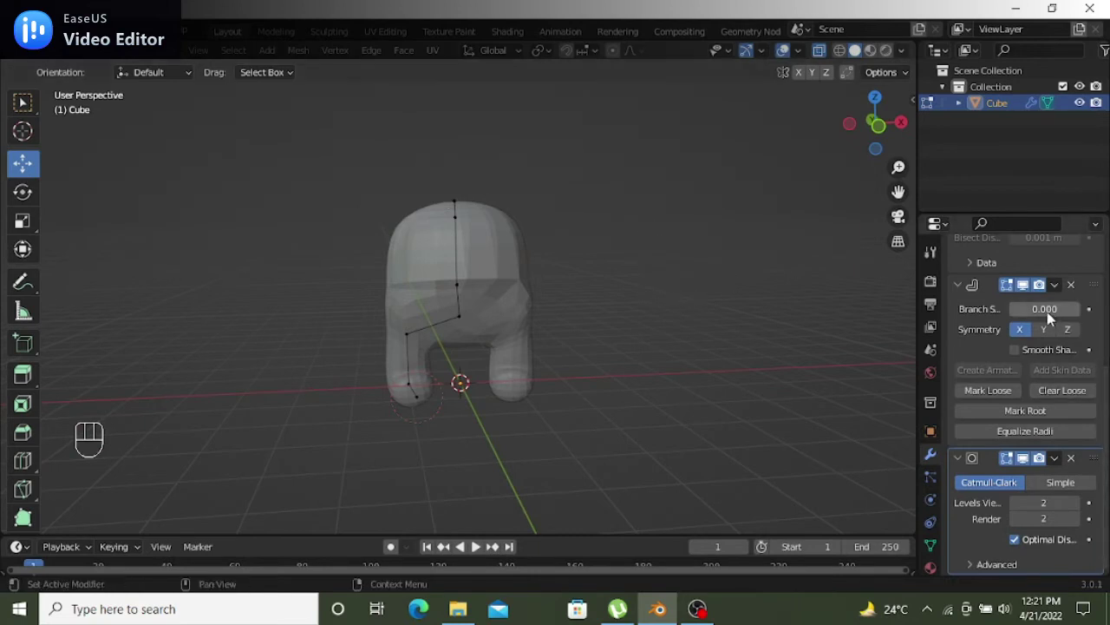
{"action": "key", "text": "Tab"}
{"action": "left_click_drag", "start_coordinate": [1058, 304], "coordinate": [916, 290]}
{"action": "key", "text": "Tab"}
Back in Object Mode, reach the Skin modifier's extra actions menu
{"action": "left_click", "coordinate": [668, 339]}
{"action": "left_click_drag", "start_coordinate": [733, 339], "coordinate": [733, 344]}
{"action": "left_click_drag", "start_coordinate": [1057, 286], "coordinate": [997, 265]}
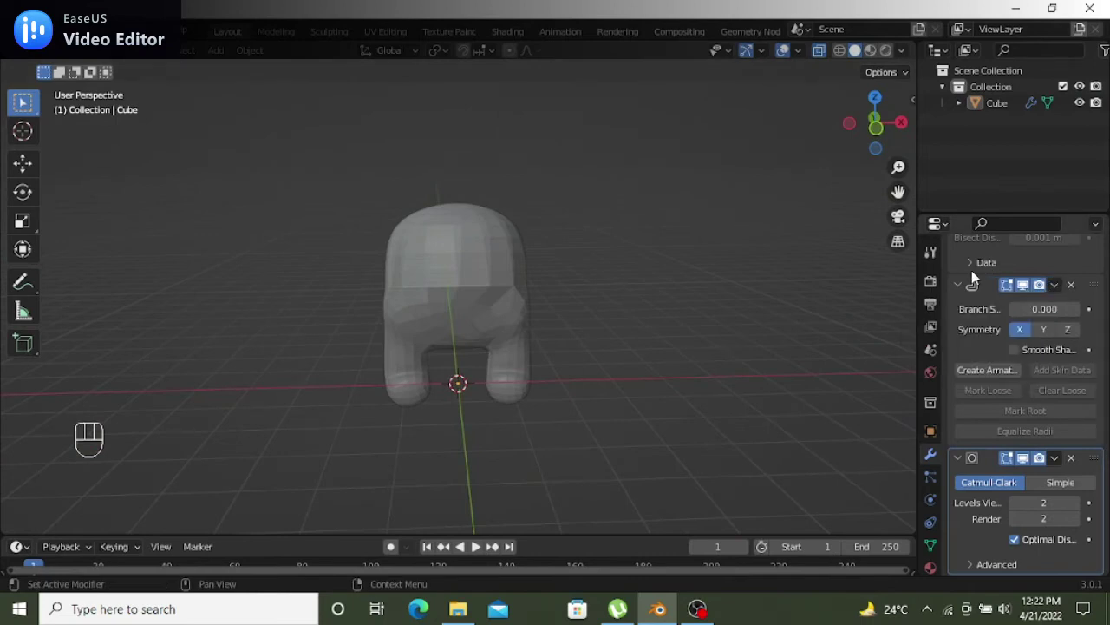
Apply the Skin, Mirror and Subdivision Surface modifiers into real geometry
{"action": "left_click_drag", "start_coordinate": [1059, 291], "coordinate": [1042, 308]}
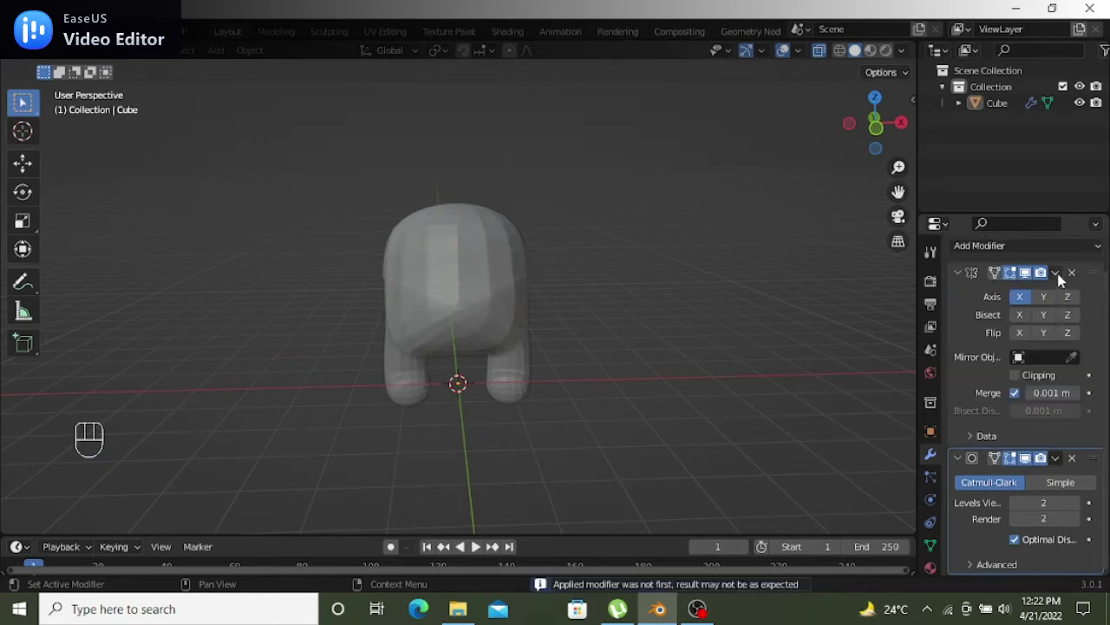
{"action": "left_click_drag", "start_coordinate": [1059, 284], "coordinate": [1004, 301]}
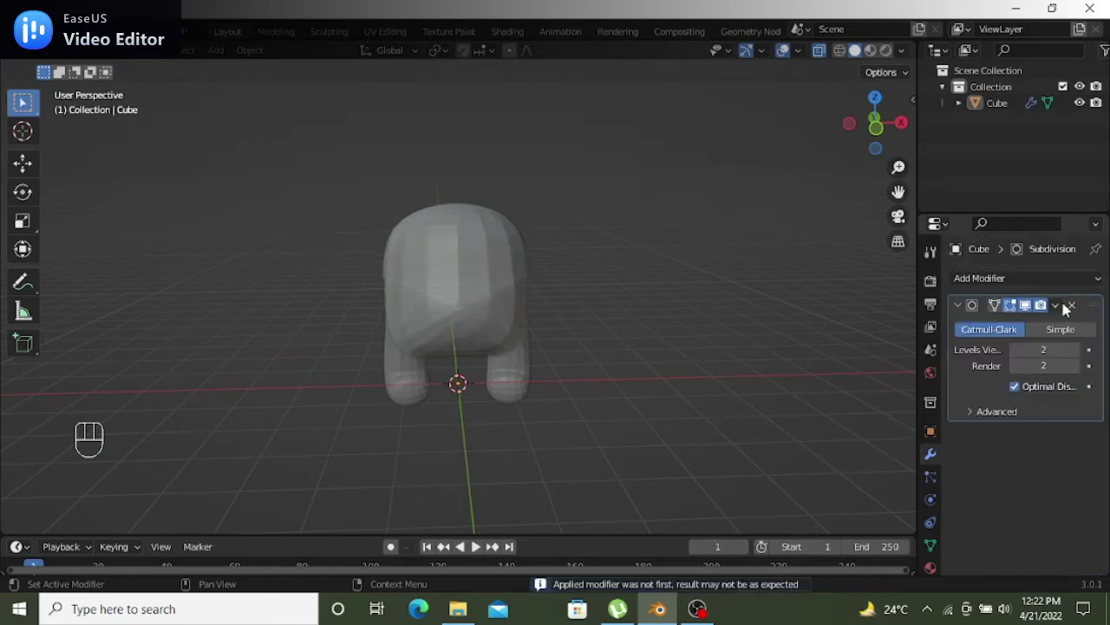
{"action": "left_click_drag", "start_coordinate": [1058, 312], "coordinate": [959, 341]}
{"action": "left_click_drag", "start_coordinate": [742, 303], "coordinate": [733, 297]}
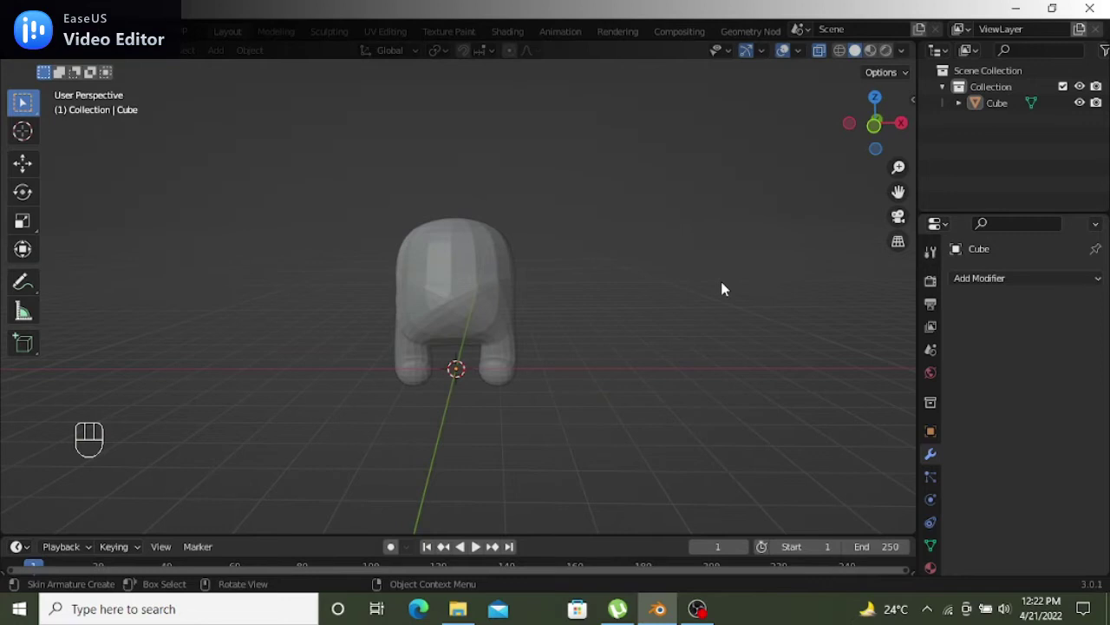
{"action": "key", "text": "shift+a"}
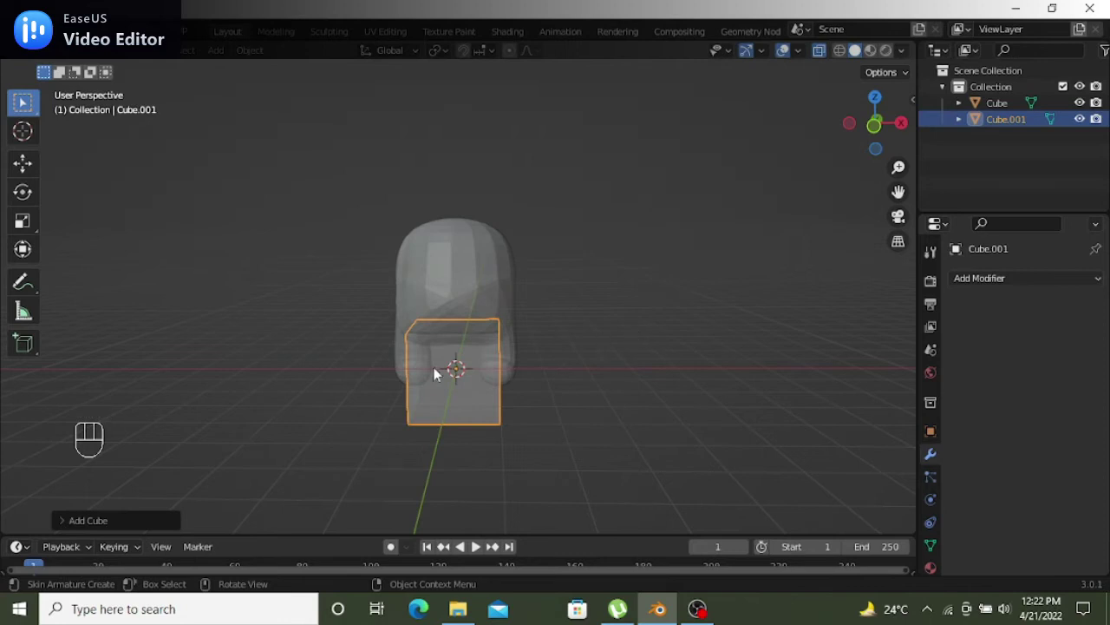
Bevel all edges of the new cube with Ctrl+B
{"action": "key", "text": "Tab"}
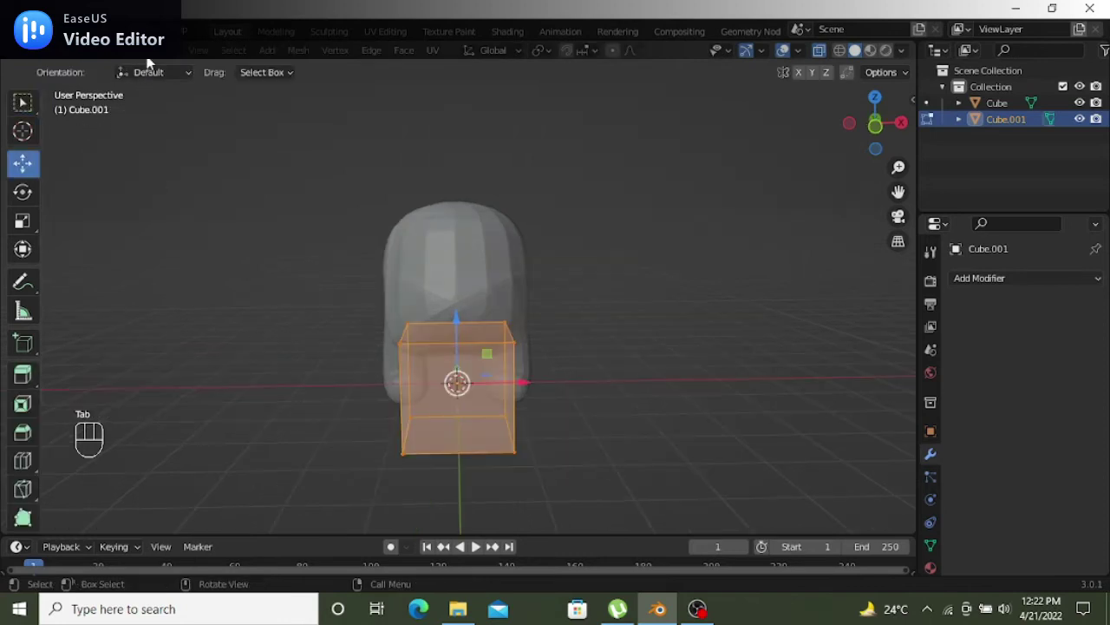
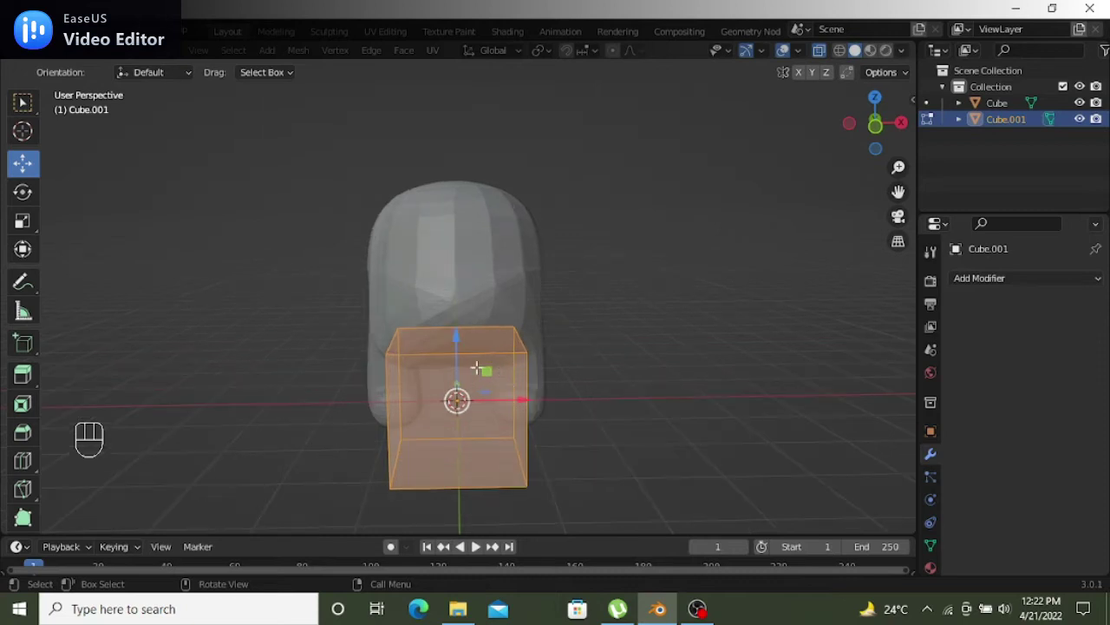
{"action": "left_click_drag", "start_coordinate": [484, 373], "coordinate": [524, 257]}
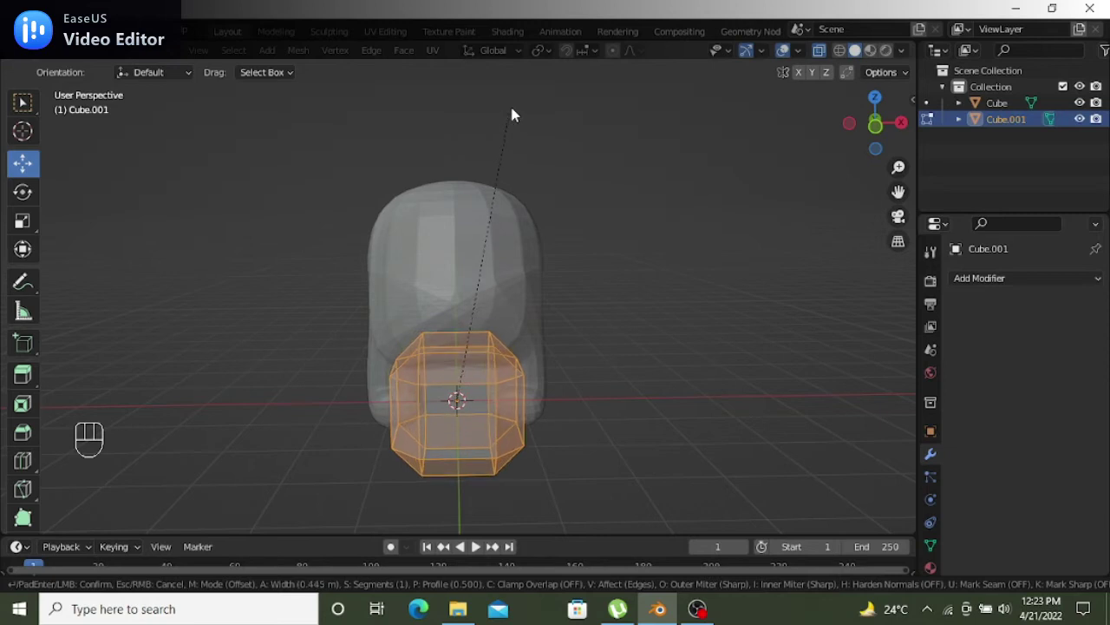
{"action": "left_click", "coordinate": [517, 113]}
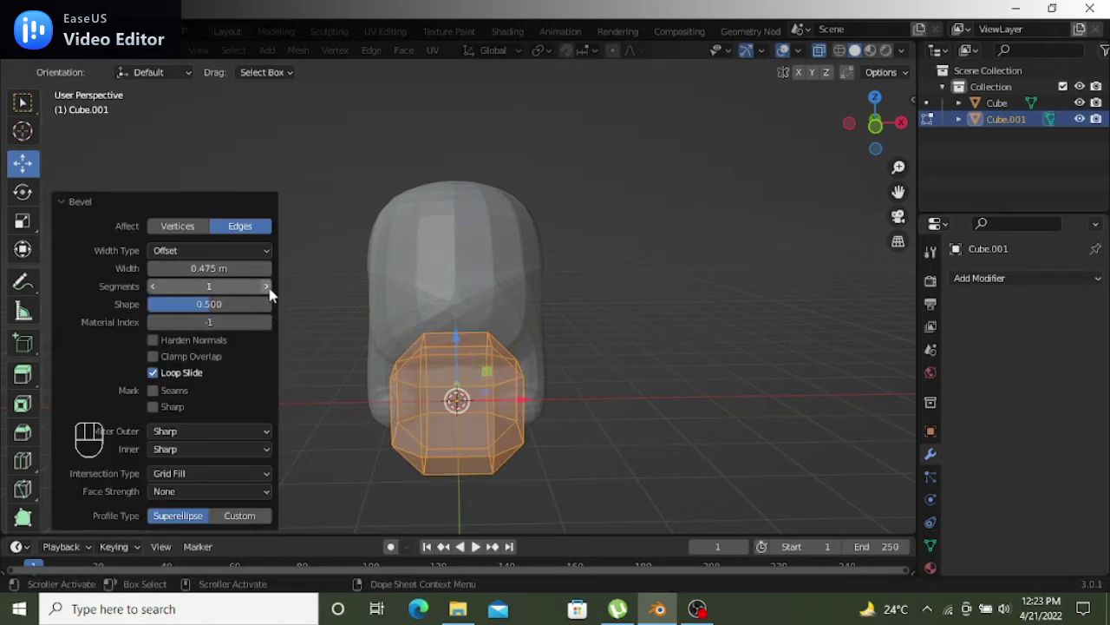
Set the bevel to 16 segments and widen it into a soft rounded block
{"action": "left_click_drag", "start_coordinate": [270, 293], "coordinate": [271, 293]}
{"action": "double_click", "coordinate": [270, 293]}
{"action": "left_click", "coordinate": [270, 293]}
{"action": "double_click", "coordinate": [271, 293]}
{"action": "left_click", "coordinate": [272, 276]}
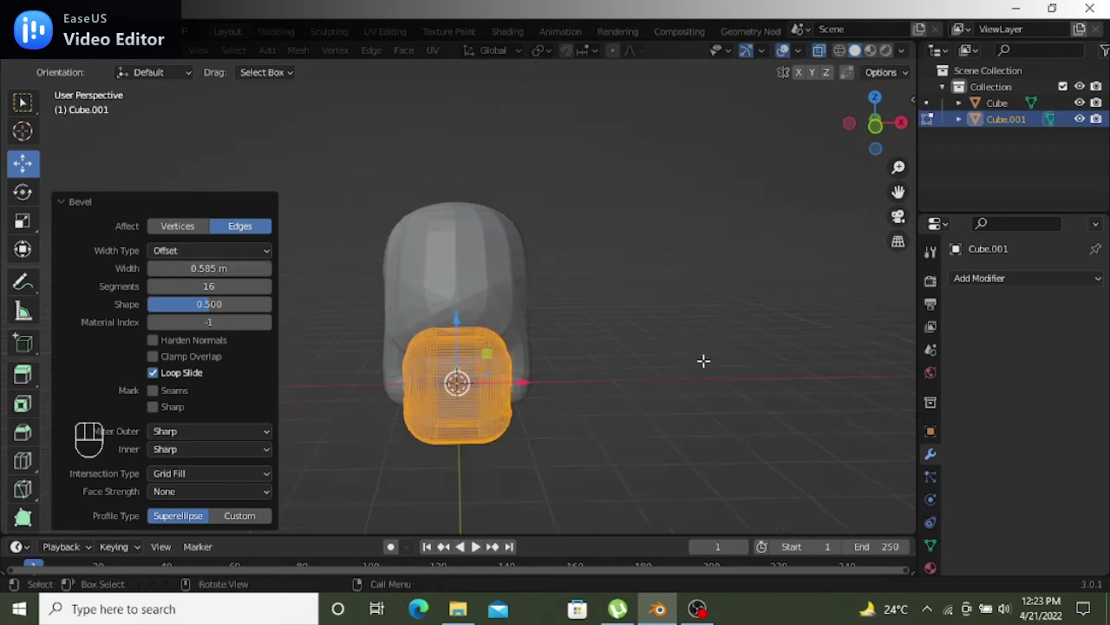
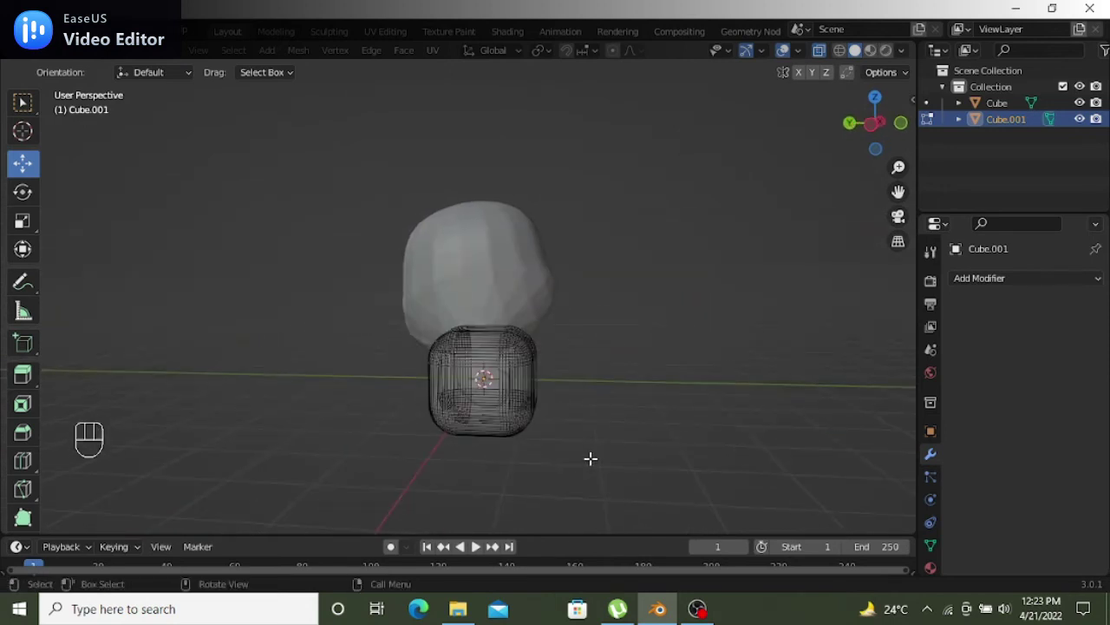
Scale the rounded block down and place it on the body's front as the visor
{"action": "key", "text": "Tab"}
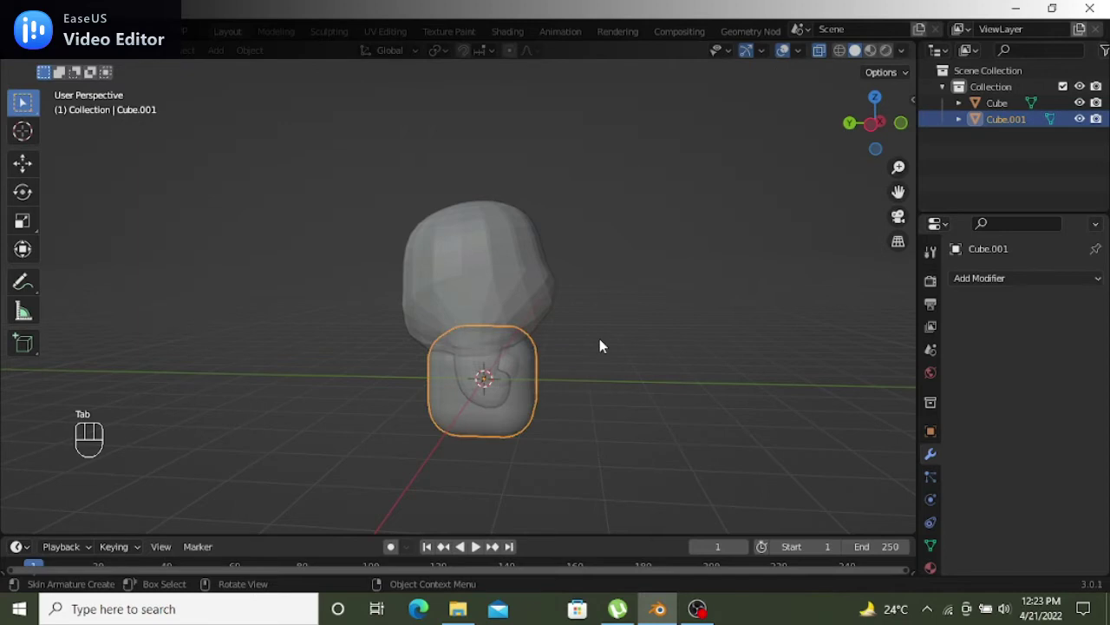
{"action": "key", "text": "s"}
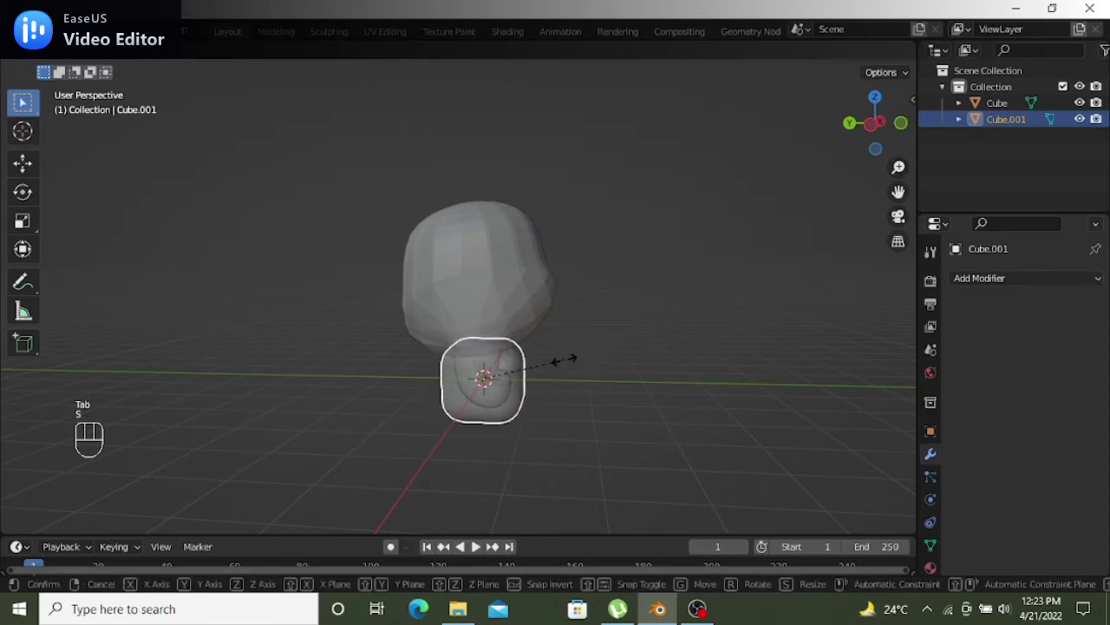
{"action": "left_click", "coordinate": [566, 368]}
{"action": "left_click_drag", "start_coordinate": [585, 368], "coordinate": [422, 368]}
{"action": "left_click_drag", "start_coordinate": [356, 340], "coordinate": [173, 262]}
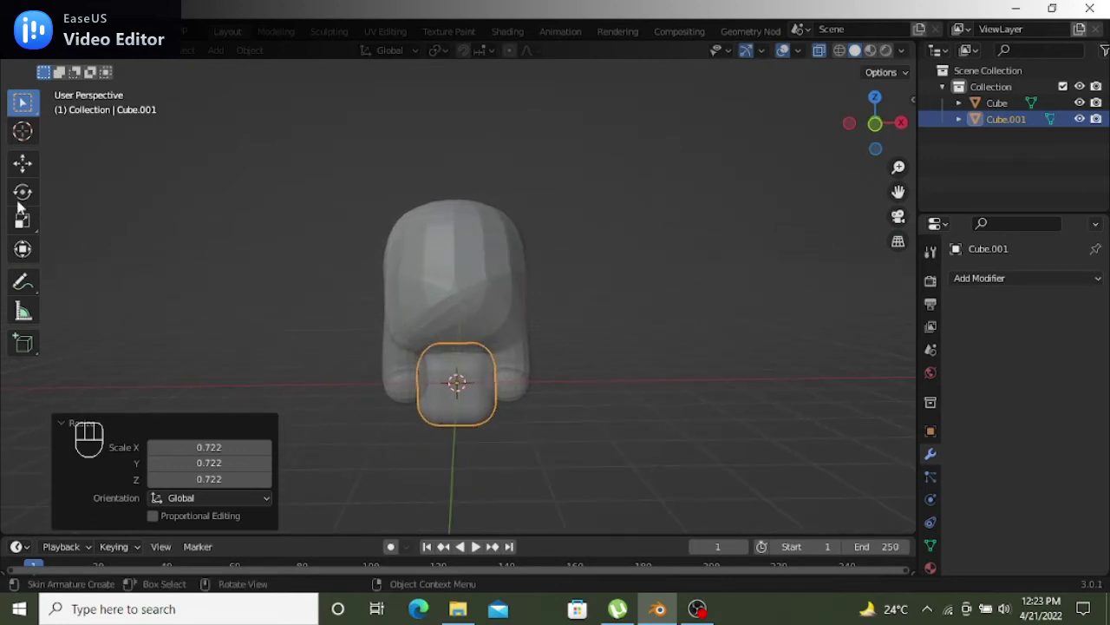
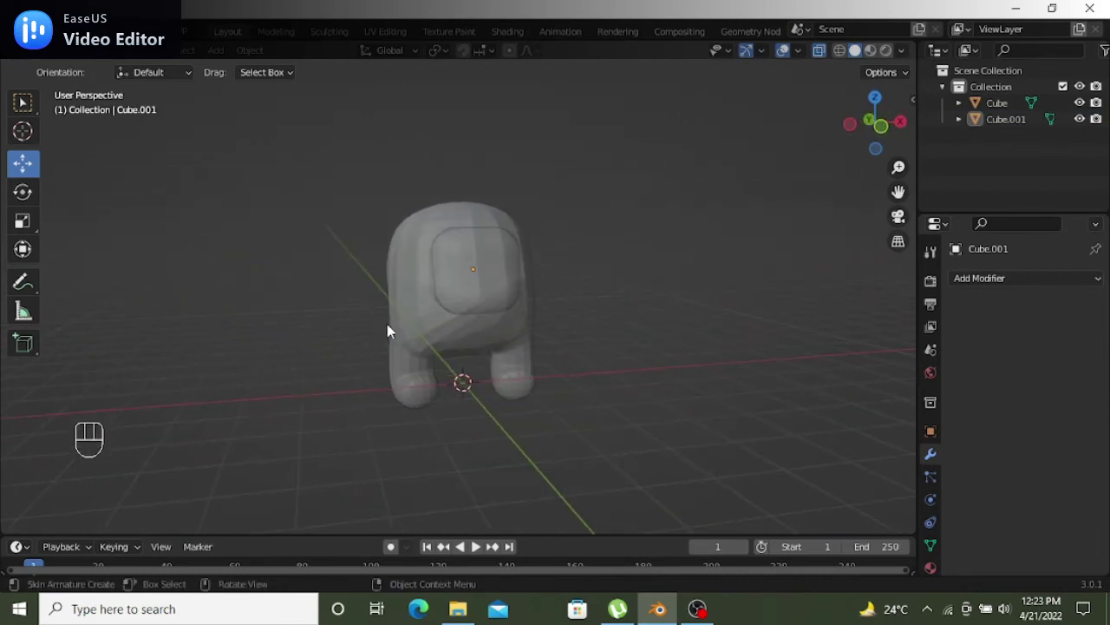
{"action": "middle_click", "coordinate": [498, 316]}
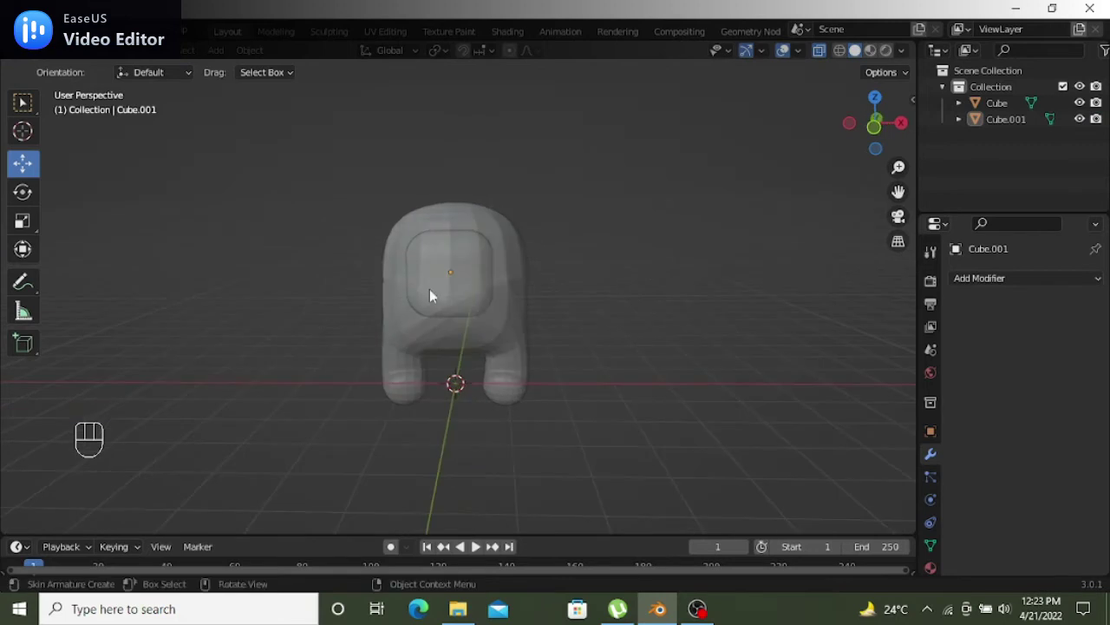
{"action": "left_click_drag", "start_coordinate": [536, 324], "coordinate": [582, 303]}
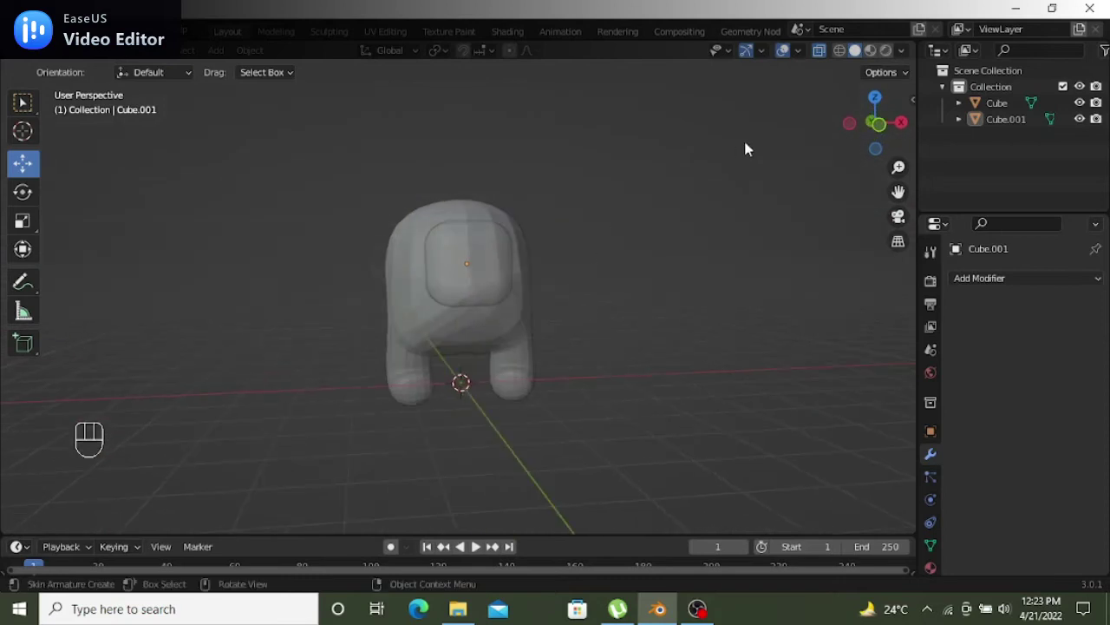
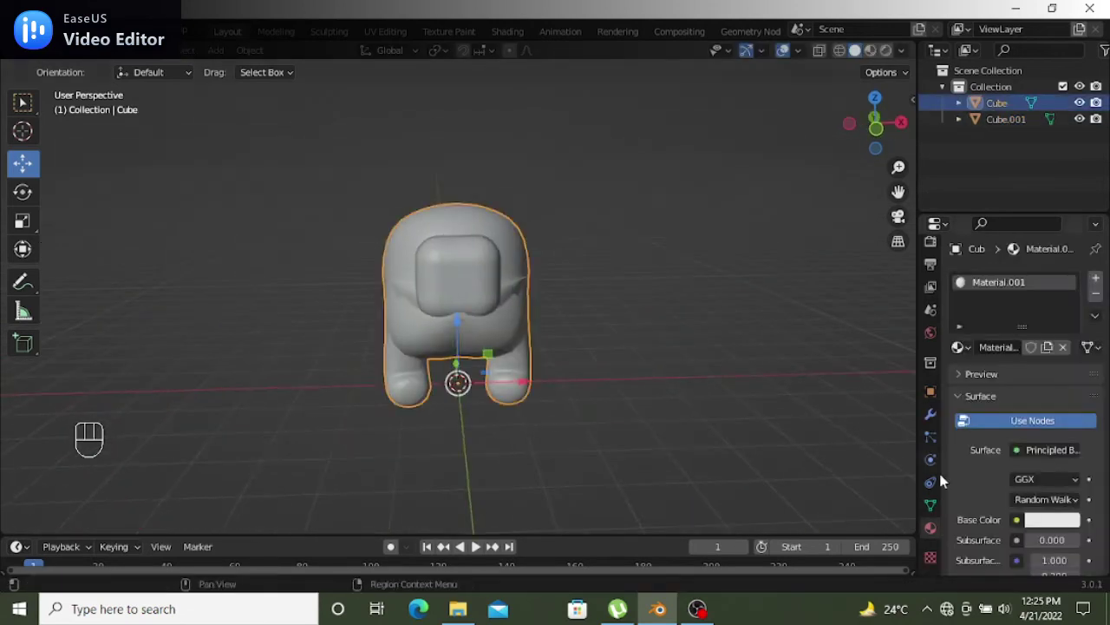
Give the body material Material.001 a red base colour
{"action": "left_click_drag", "start_coordinate": [1033, 525], "coordinate": [1020, 512]}
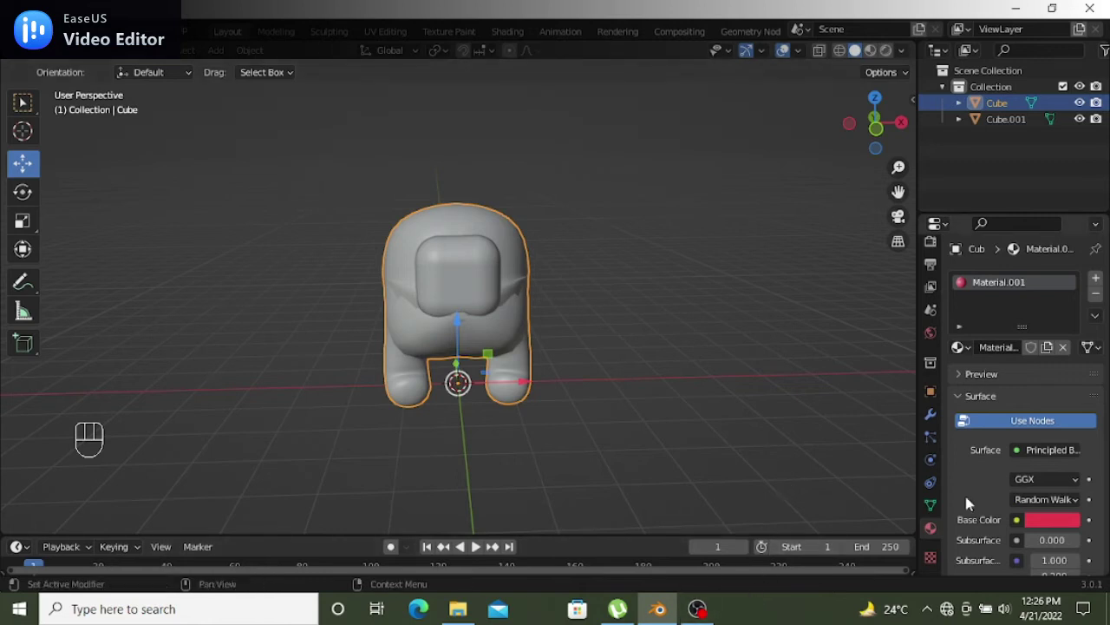
{"action": "left_click_drag", "start_coordinate": [512, 339], "coordinate": [508, 326]}
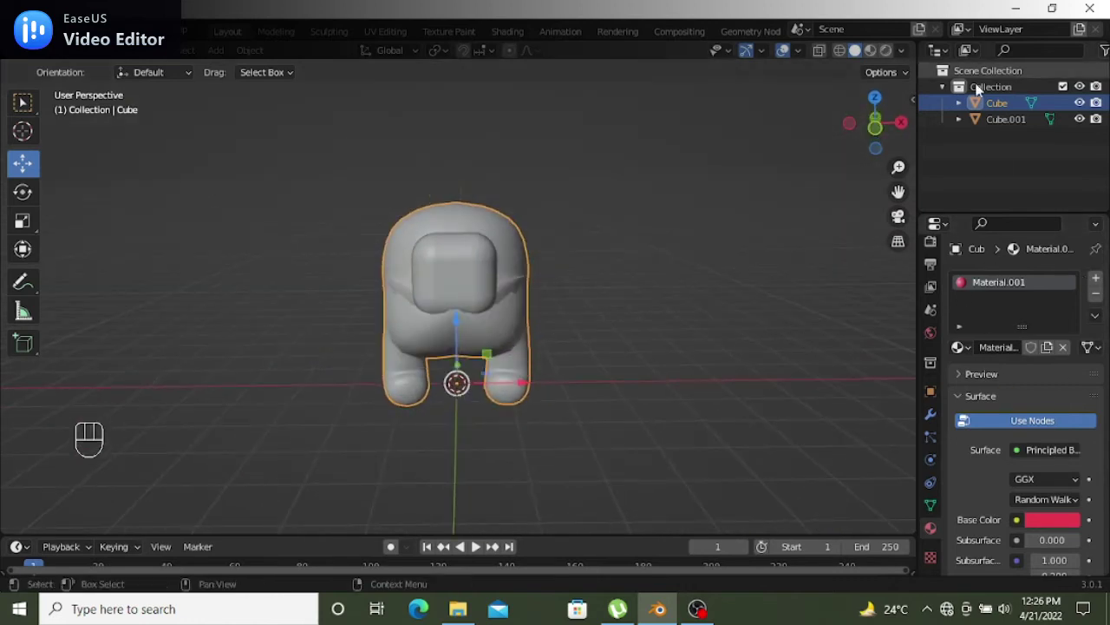
Create Material.002 on the visor with base colour Value 1.0 pure white
{"action": "left_click", "coordinate": [945, 119]}
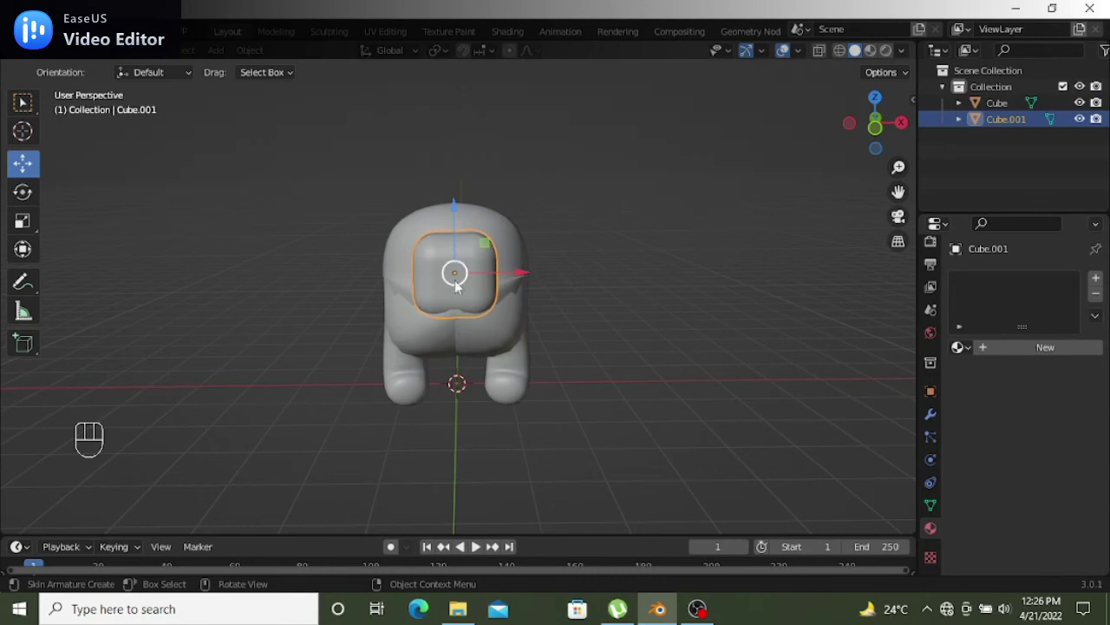
{"action": "left_click_drag", "start_coordinate": [501, 279], "coordinate": [519, 282]}
{"action": "left_click_drag", "start_coordinate": [1016, 379], "coordinate": [477, 544]}
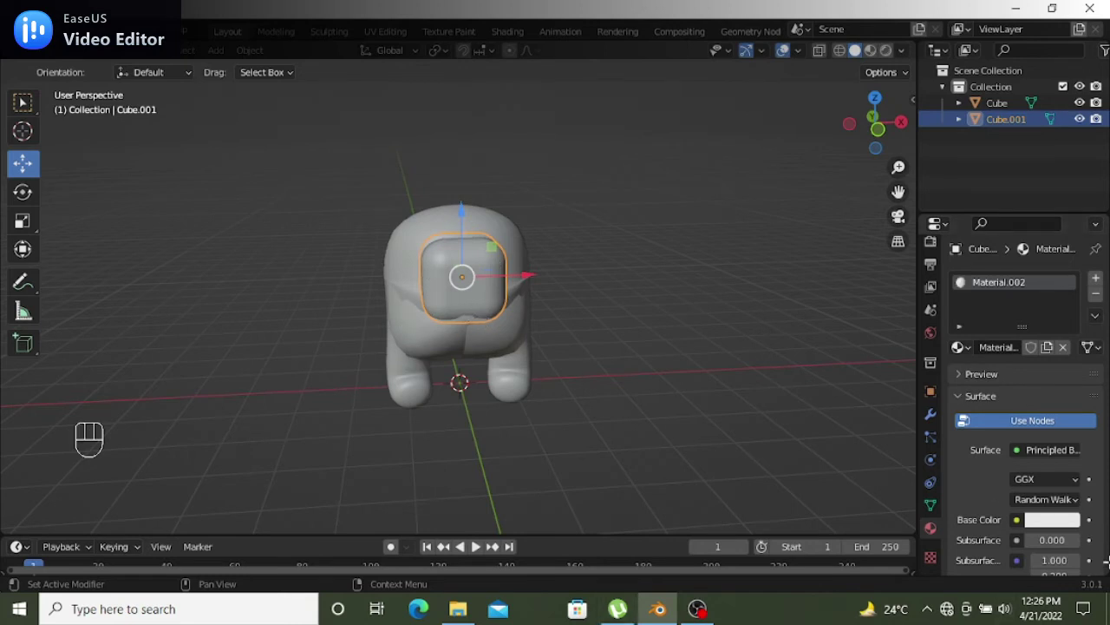
{"action": "left_click", "coordinate": [1041, 522]}
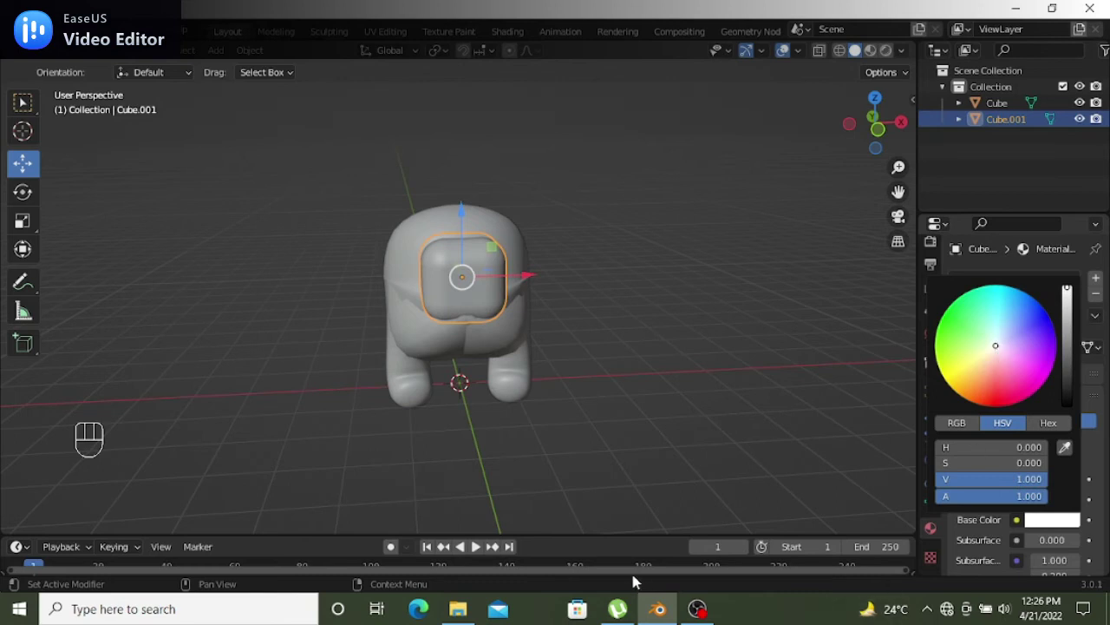
{"action": "left_click_drag", "start_coordinate": [595, 382], "coordinate": [568, 367]}
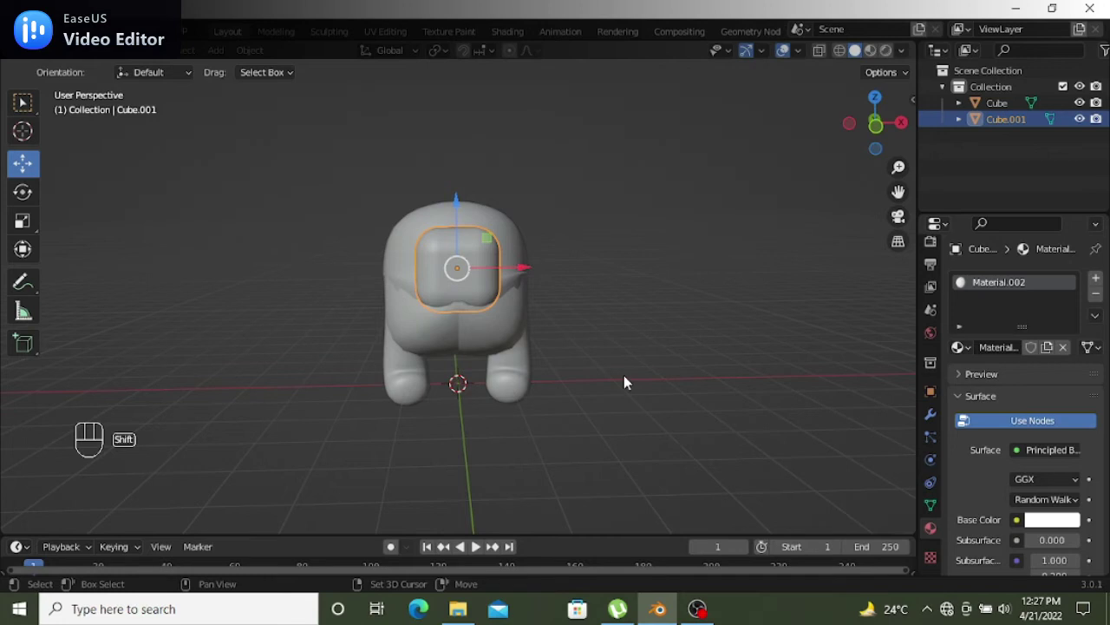
Add a point light to the scene above the crewmate
{"action": "key", "text": "shift+a"}
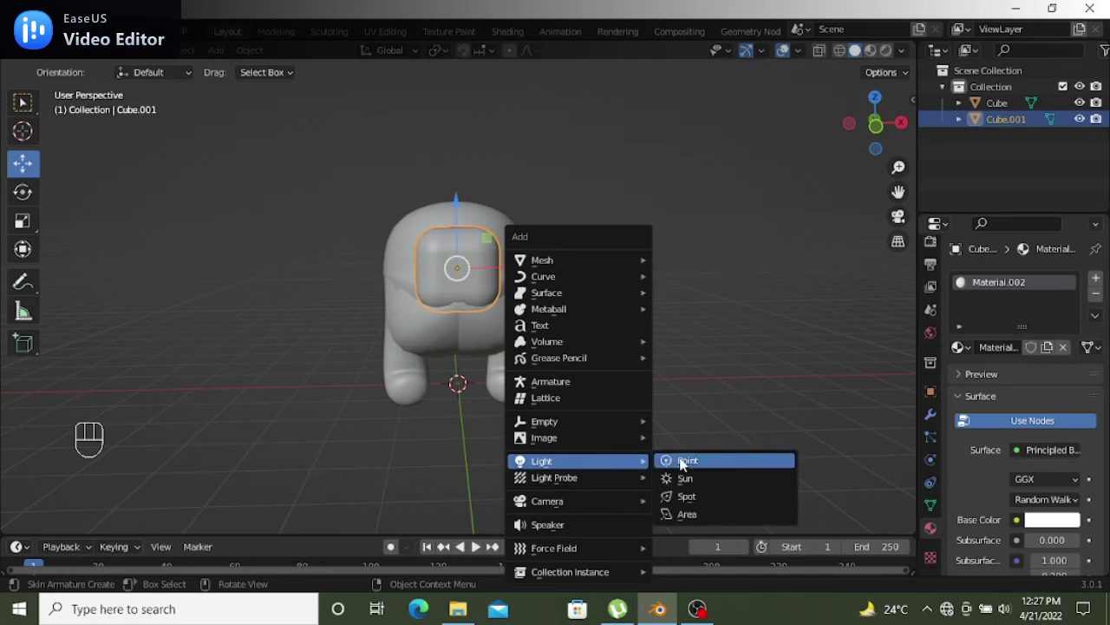
{"action": "left_click_drag", "start_coordinate": [461, 336], "coordinate": [483, 108]}
{"action": "left_click_drag", "start_coordinate": [525, 133], "coordinate": [727, 148]}
{"action": "middle_click", "coordinate": [807, 247]}
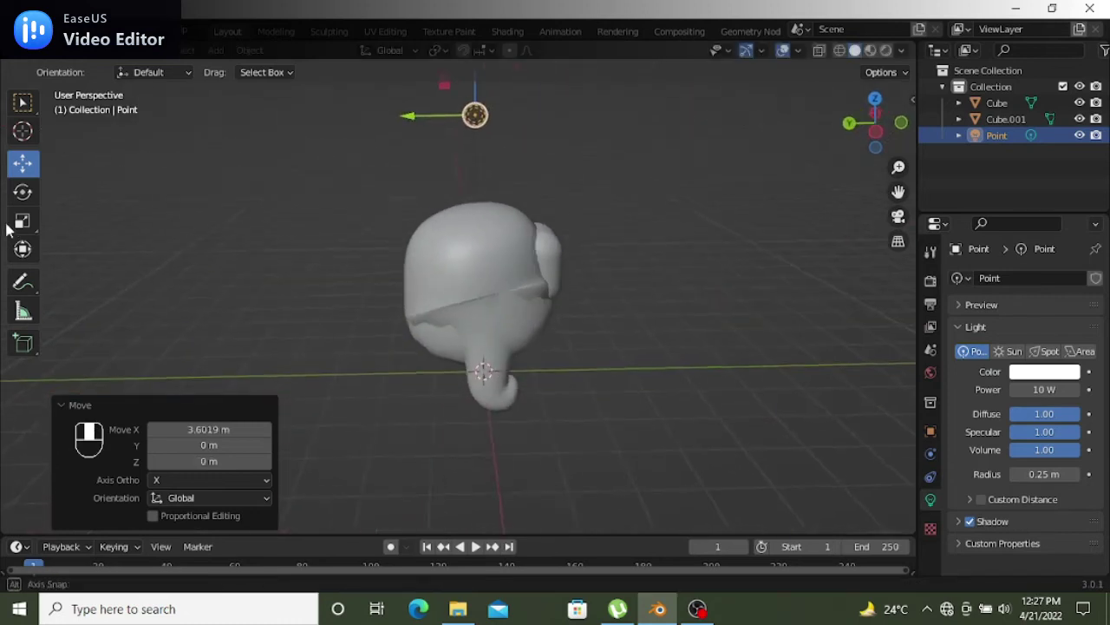
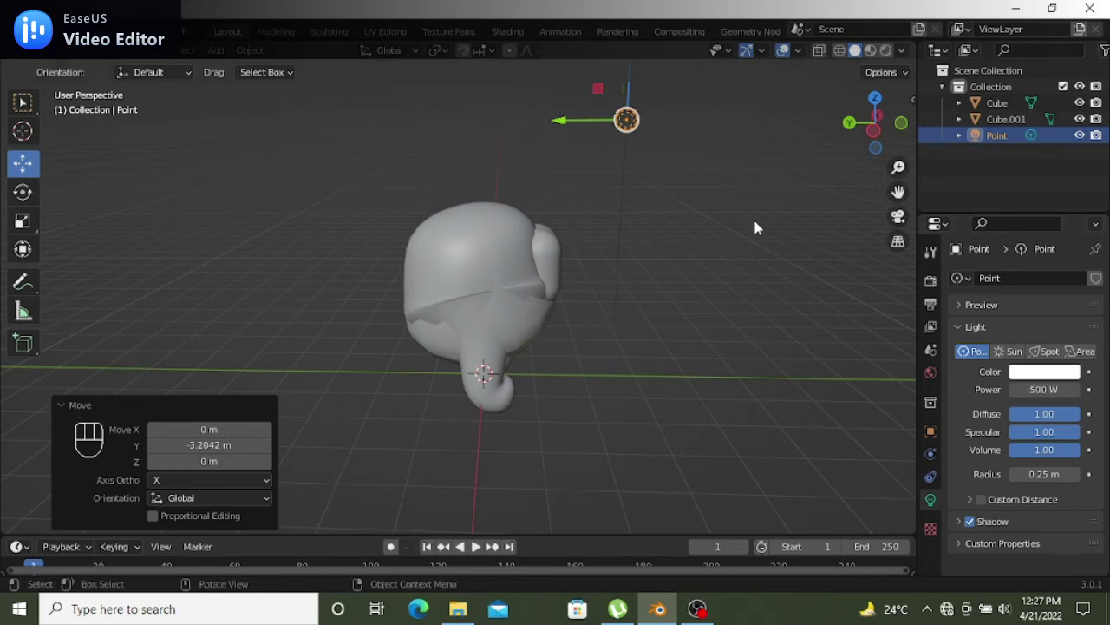
Raise the point light's power to 500 W
{"action": "left_click_drag", "start_coordinate": [760, 226], "coordinate": [593, 215]}
{"action": "left_click_drag", "start_coordinate": [701, 218], "coordinate": [711, 249]}
{"action": "left_click_drag", "start_coordinate": [624, 352], "coordinate": [583, 345]}
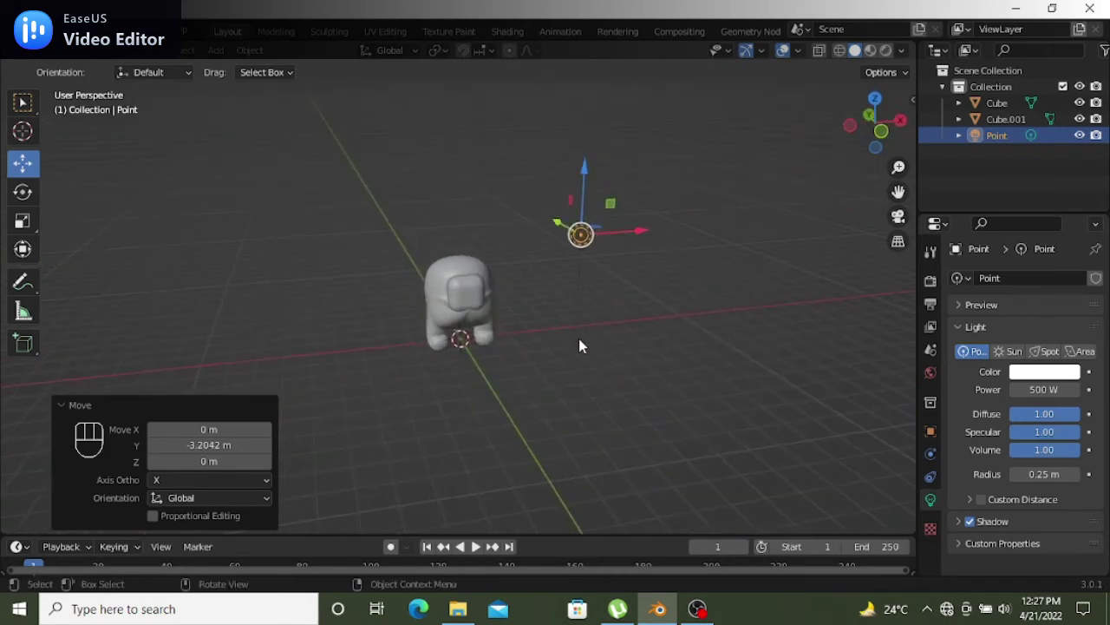
Add a plane mesh and scale it up into a large floor under the crewmate
{"action": "key", "text": "shift+a"}
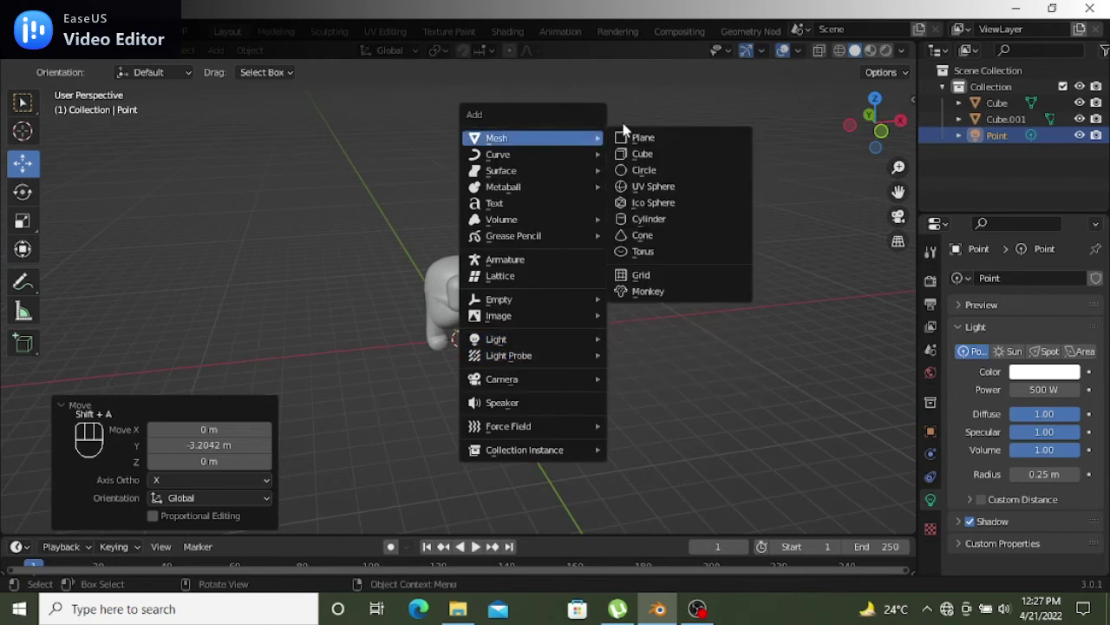
{"action": "left_click_drag", "start_coordinate": [690, 294], "coordinate": [650, 291]}
{"action": "middle_click", "coordinate": [650, 291]}
{"action": "key", "text": "s"}
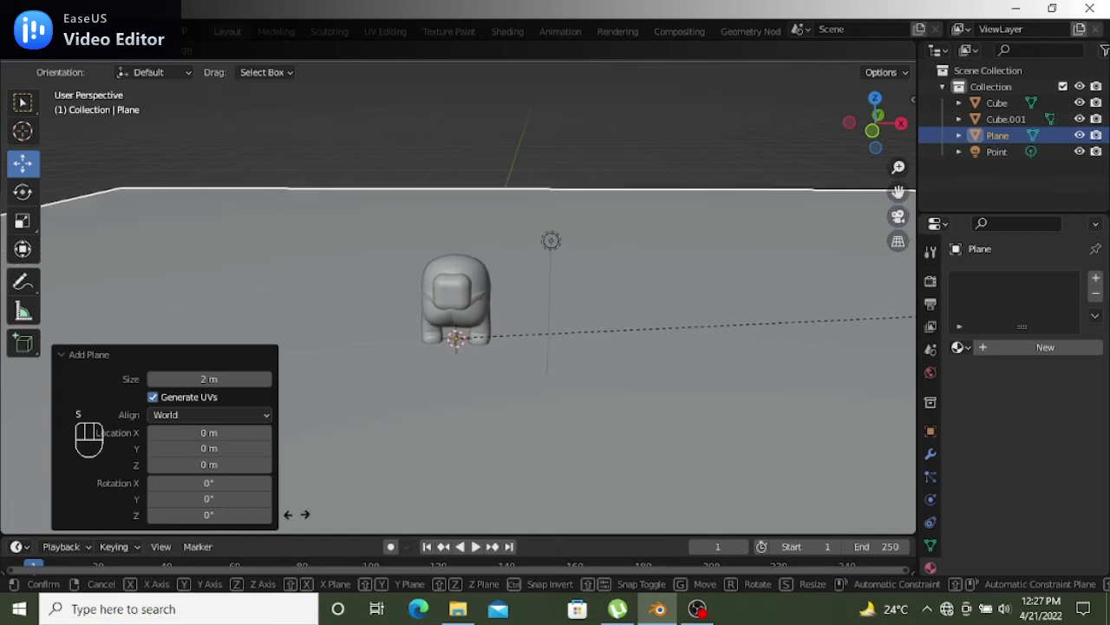
{"action": "left_click_drag", "start_coordinate": [532, 449], "coordinate": [639, 480]}
{"action": "left_click_drag", "start_coordinate": [737, 319], "coordinate": [752, 298]}
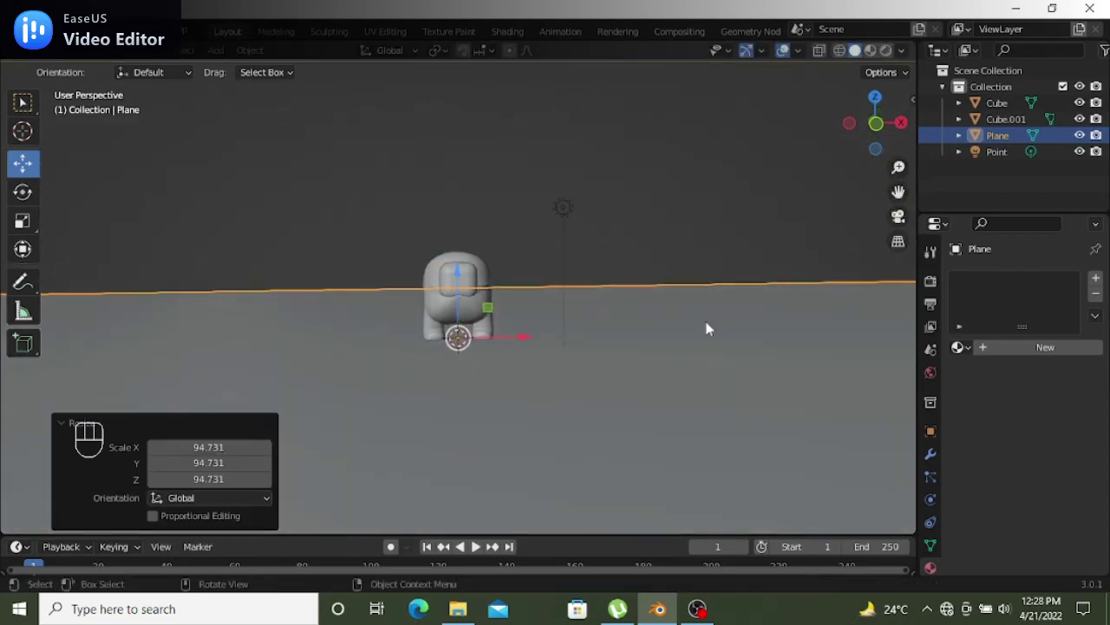
Select both crewmate body pieces, inspect them from several angles, then add a camera
{"action": "left_click_drag", "start_coordinate": [937, 104], "coordinate": [968, 143]}
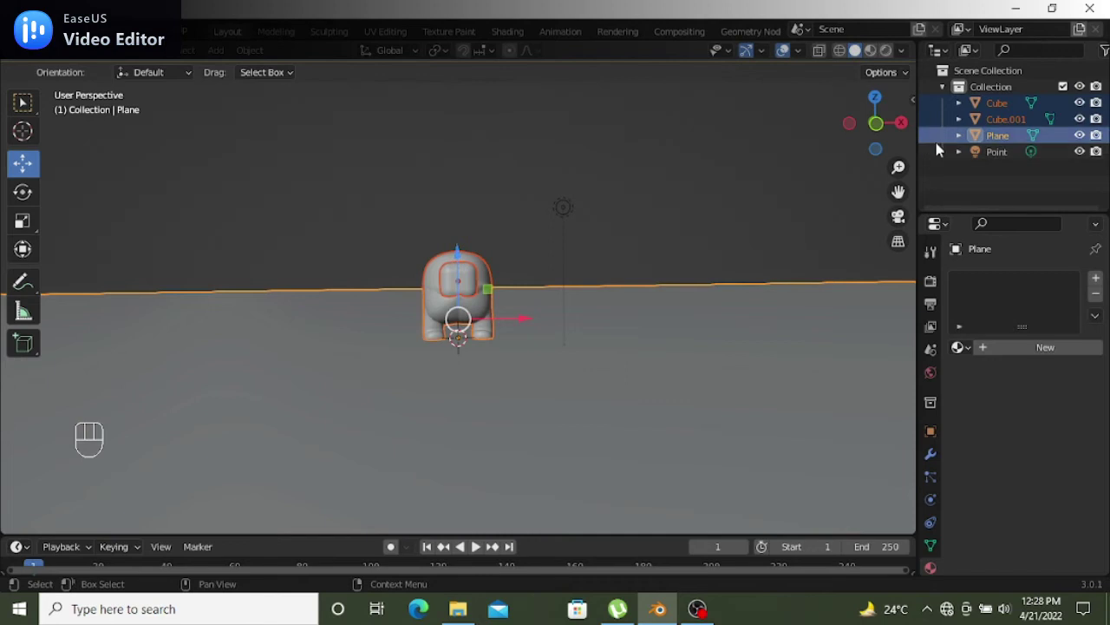
{"action": "left_click_drag", "start_coordinate": [936, 103], "coordinate": [968, 133]}
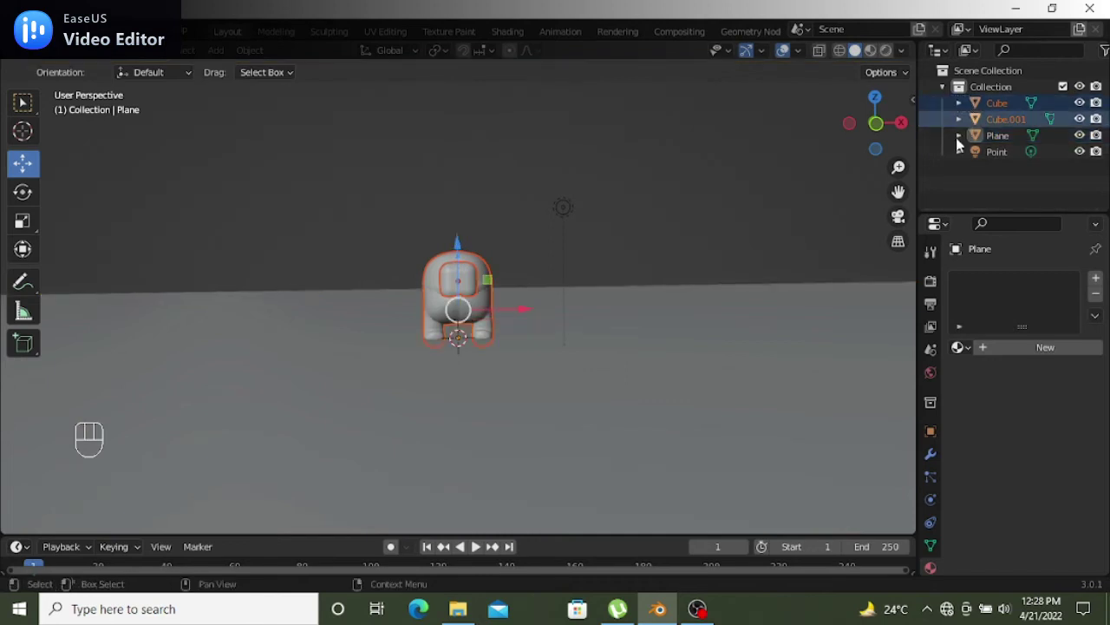
{"action": "left_click_drag", "start_coordinate": [465, 248], "coordinate": [504, 280]}
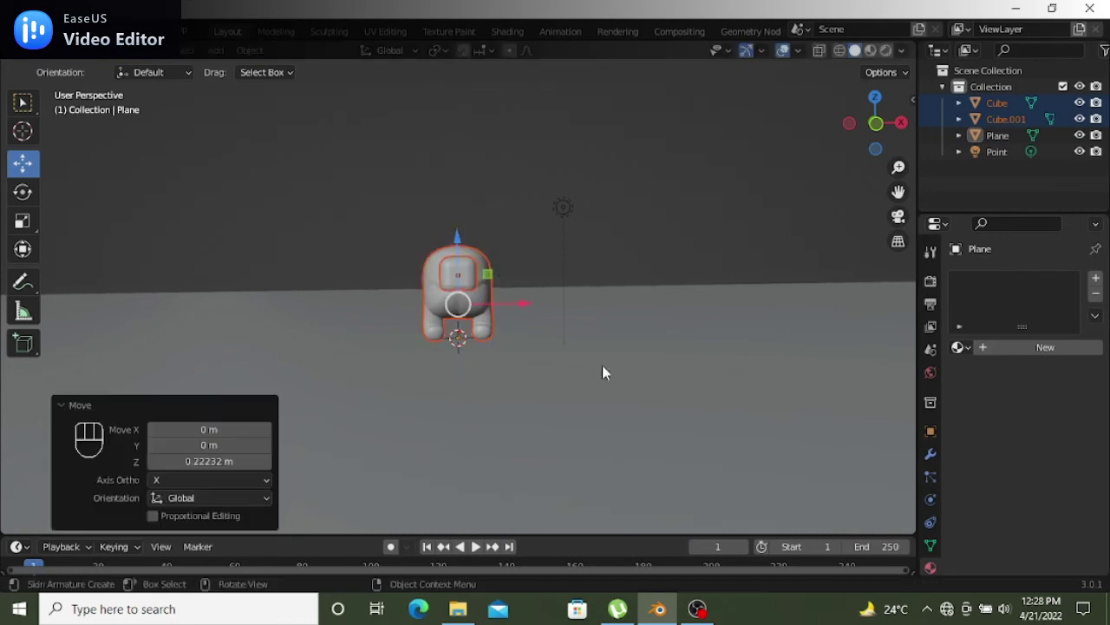
{"action": "left_click_drag", "start_coordinate": [723, 333], "coordinate": [708, 343]}
{"action": "left_click_drag", "start_coordinate": [841, 362], "coordinate": [716, 425]}
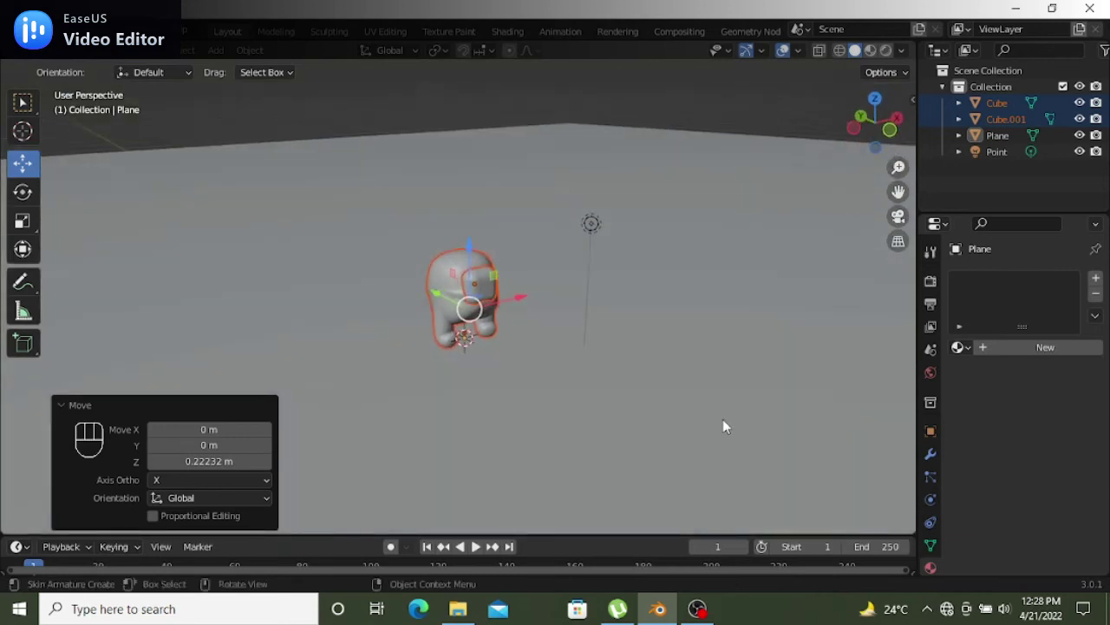
{"action": "left_click_drag", "start_coordinate": [301, 307], "coordinate": [700, 145]}
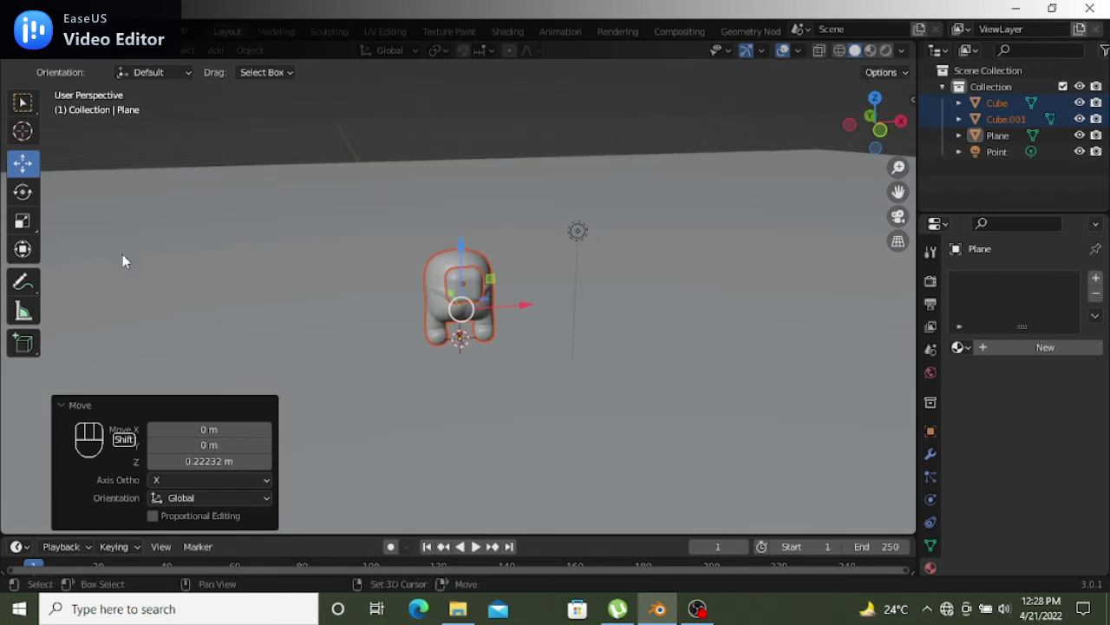
{"action": "left_click", "coordinate": [193, 291]}
Move the new camera out in front of the crewmate, away from its body
{"action": "key", "text": "shift+a"}
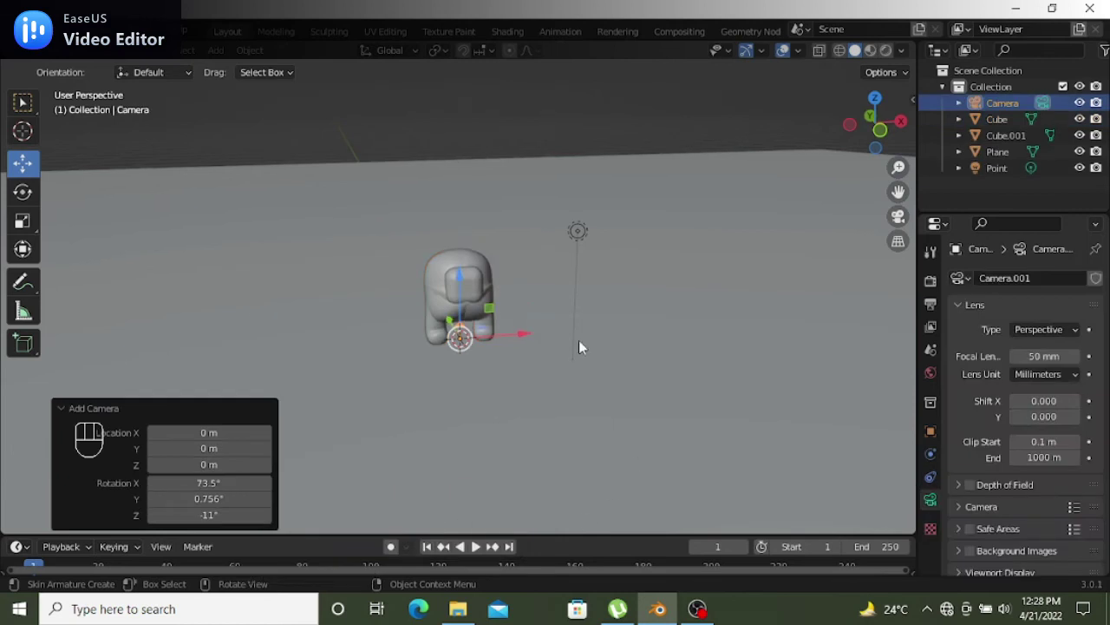
{"action": "left_click_drag", "start_coordinate": [596, 348], "coordinate": [582, 342]}
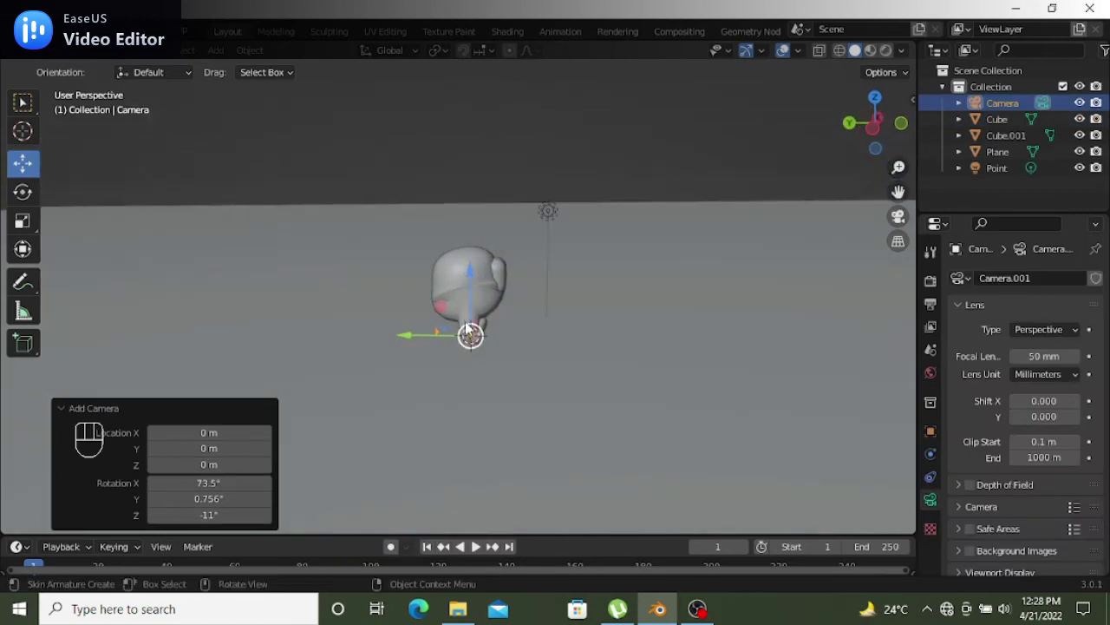
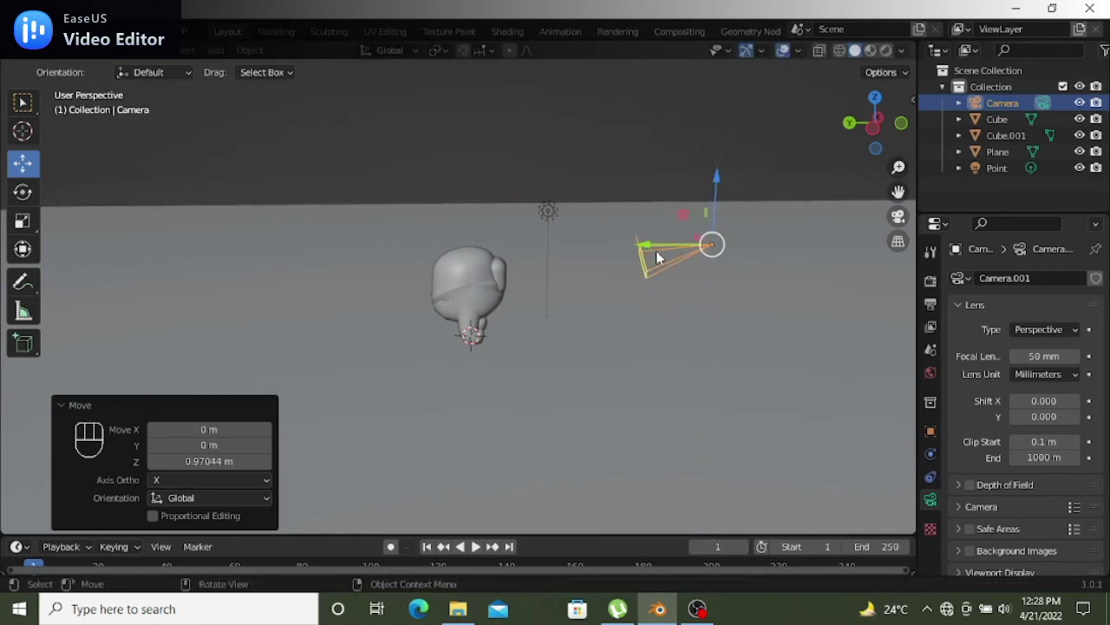
{"action": "left_click_drag", "start_coordinate": [649, 248], "coordinate": [788, 222]}
{"action": "left_click_drag", "start_coordinate": [902, 219], "coordinate": [827, 269]}
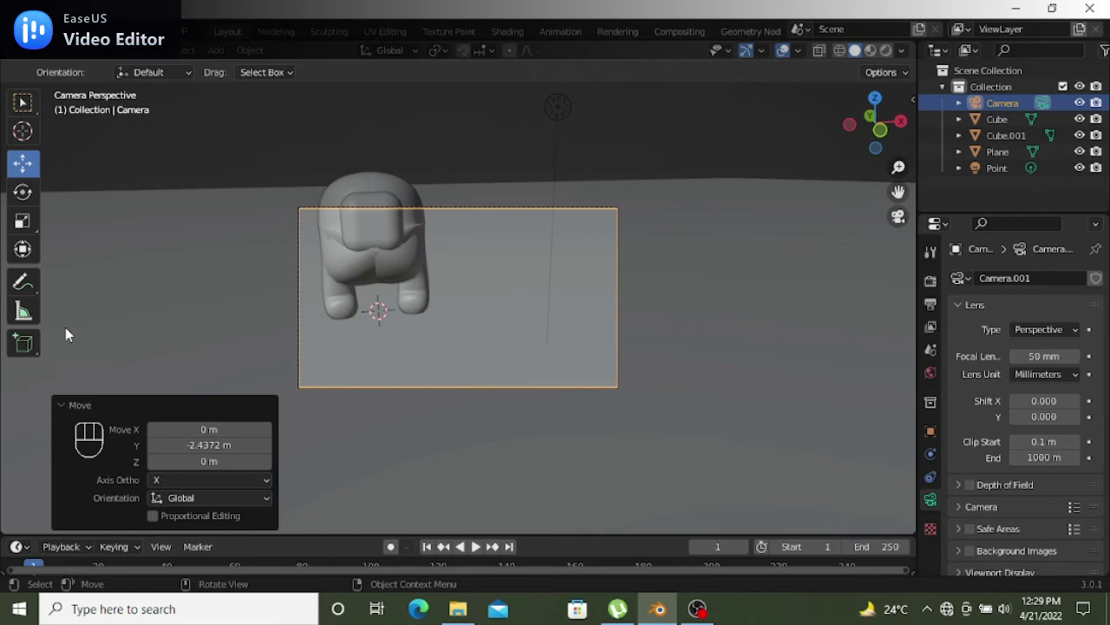
Reframe the shot from camera view so the crewmate sits centred in the frame
{"action": "key", "text": "r"}
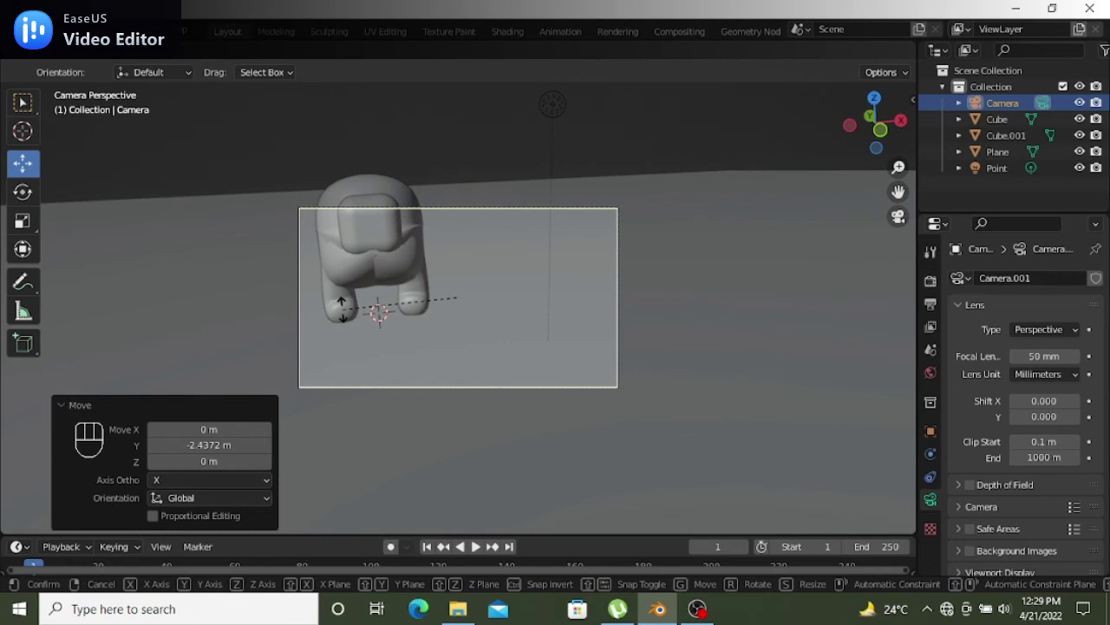
{"action": "key", "text": "r"}
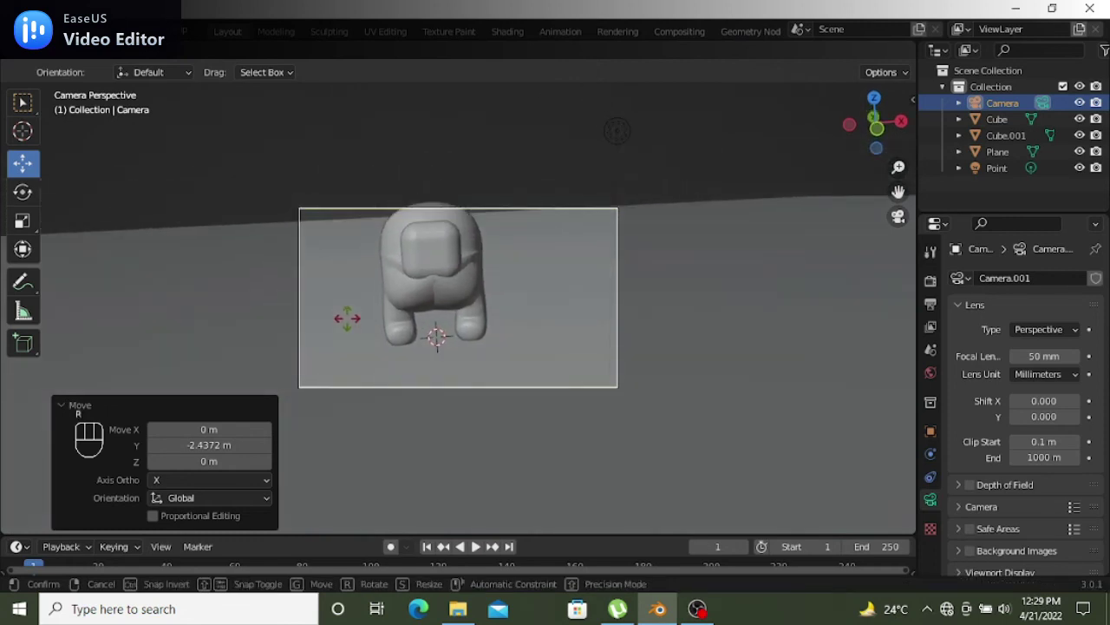
{"action": "left_click", "coordinate": [356, 326]}
{"action": "key", "text": "r"}
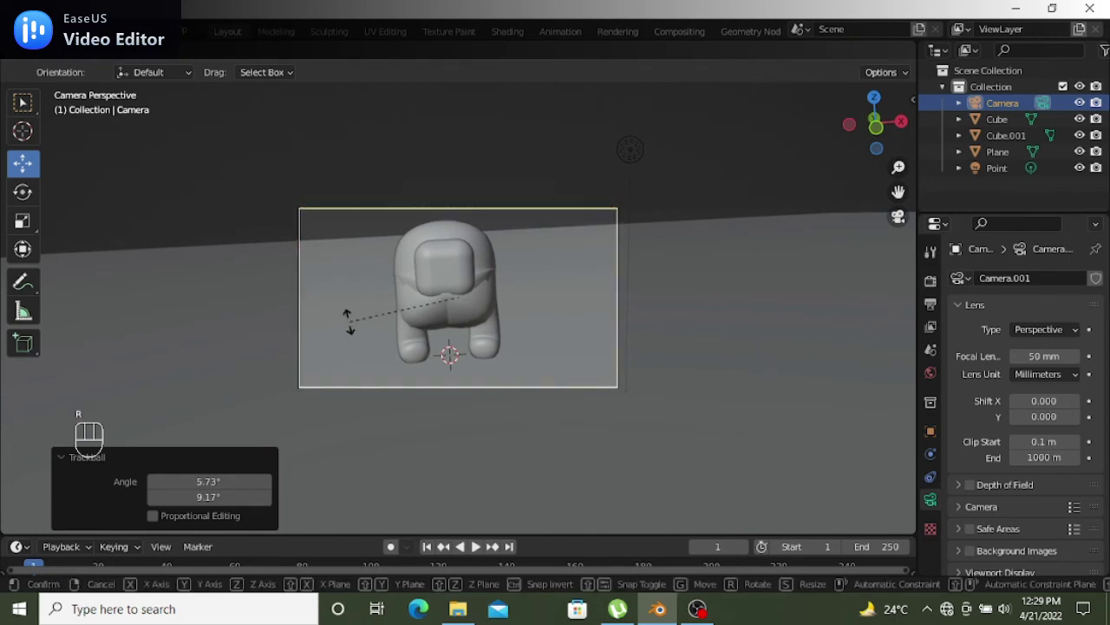
{"action": "left_click", "coordinate": [360, 329]}
Leave camera view, check the camera beside the crewmate, and bring up the Add menu
{"action": "left_click_drag", "start_coordinate": [697, 344], "coordinate": [644, 342]}
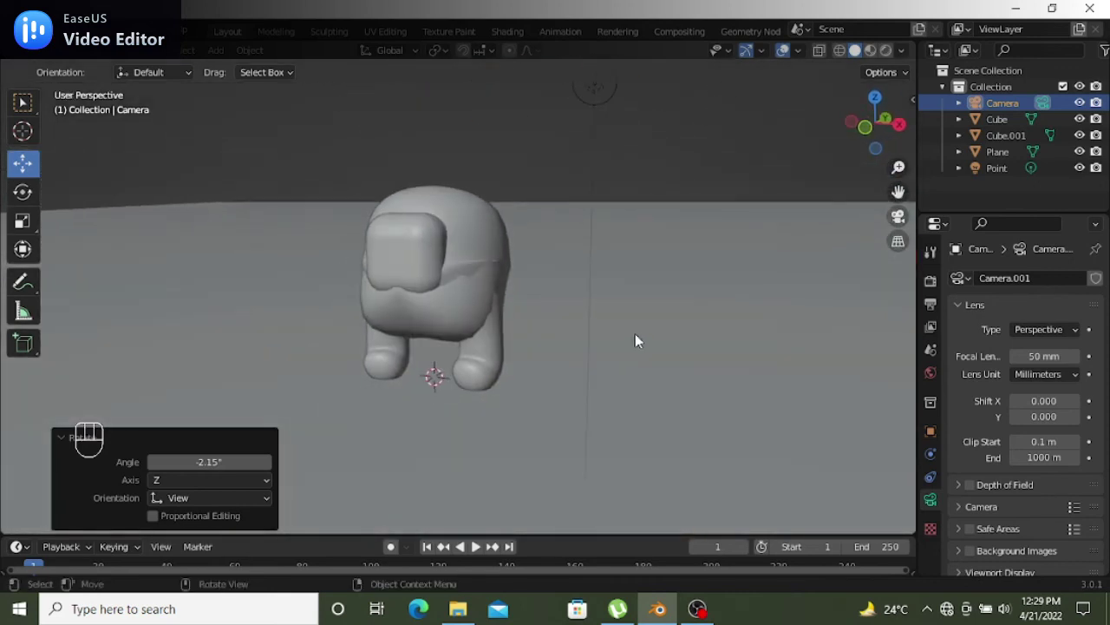
{"action": "left_click_drag", "start_coordinate": [641, 336], "coordinate": [593, 338]}
{"action": "left_click_drag", "start_coordinate": [594, 333], "coordinate": [610, 332]}
{"action": "key", "text": "shift+a"}
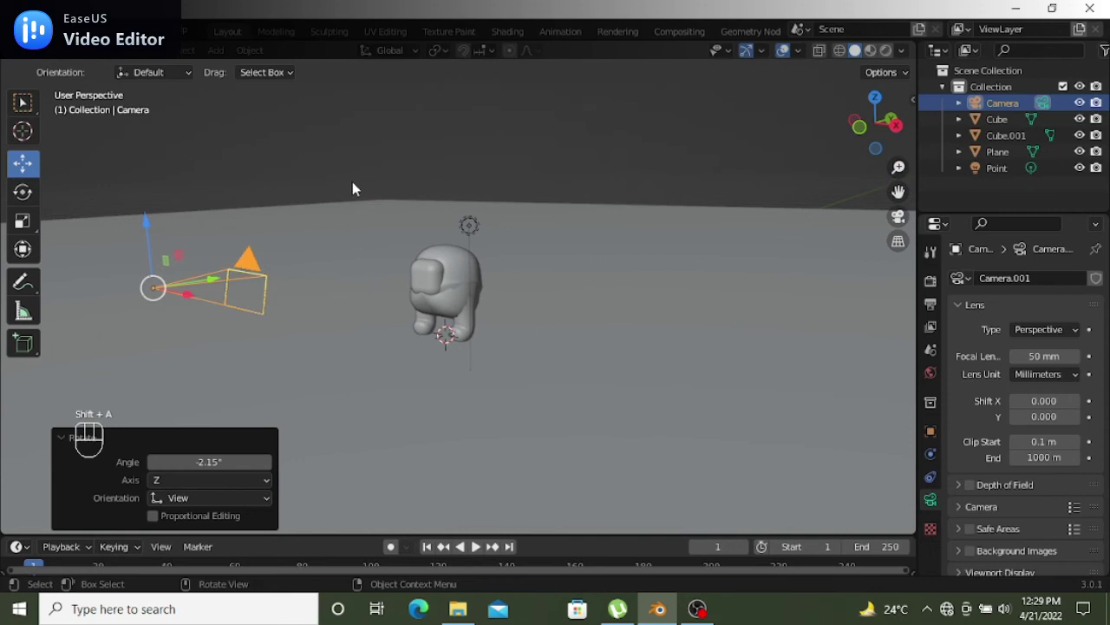
{"action": "middle_click", "coordinate": [442, 287]}
{"action": "left_click_drag", "start_coordinate": [400, 296], "coordinate": [452, 292]}
{"action": "key", "text": "shift+a"}
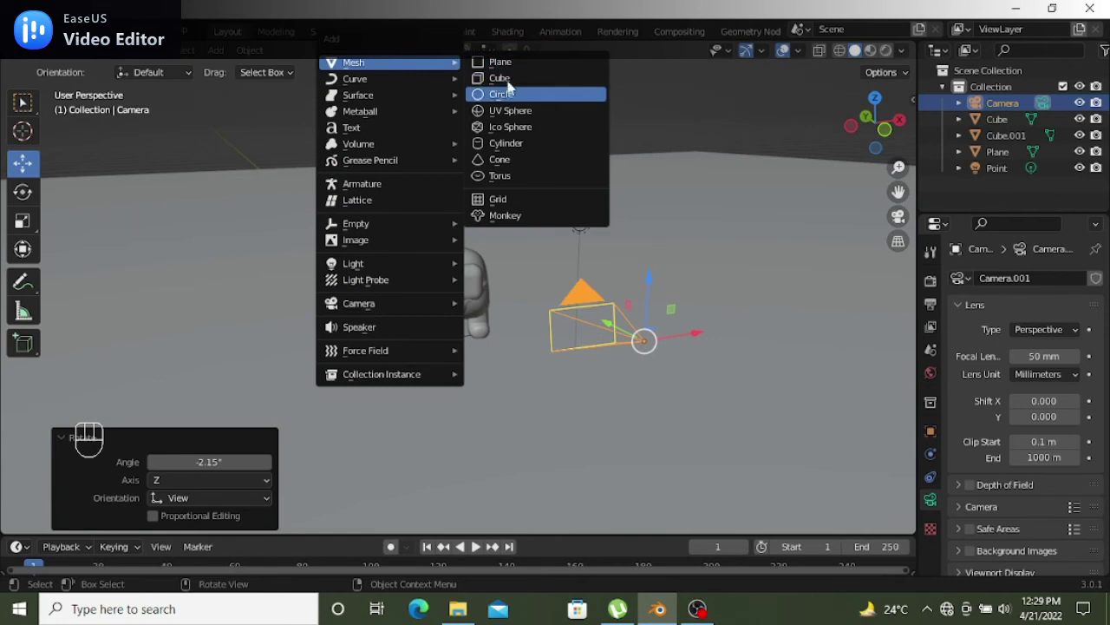
Add a second plane at the crewmate's base and rotate it to stand upright
{"action": "left_click_drag", "start_coordinate": [587, 378], "coordinate": [638, 381]}
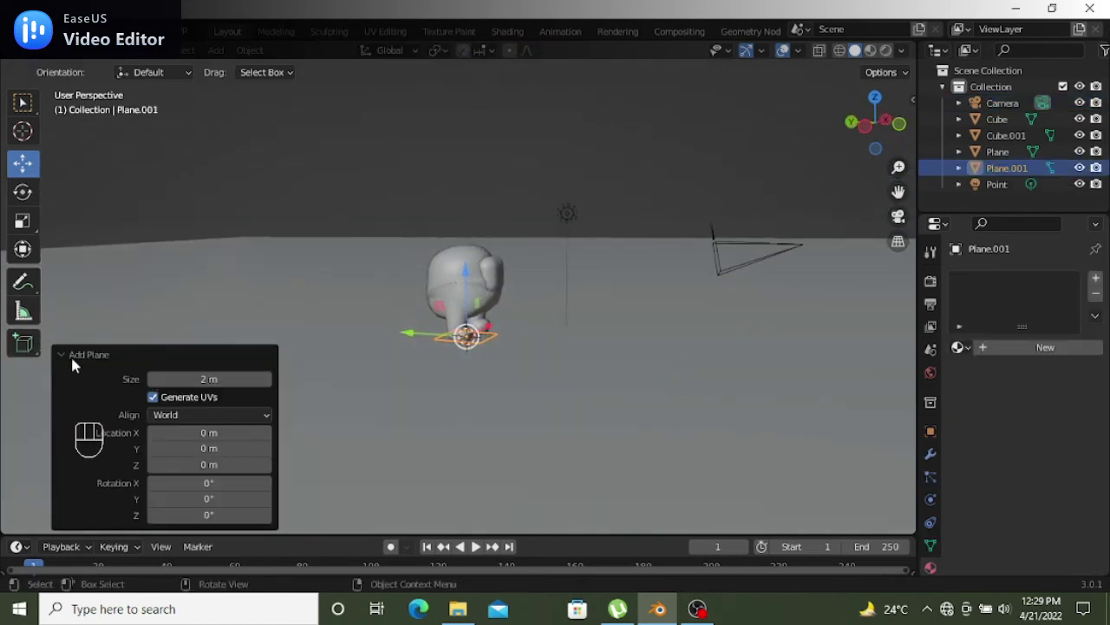
{"action": "left_click_drag", "start_coordinate": [77, 364], "coordinate": [33, 361]}
{"action": "left_click_drag", "start_coordinate": [27, 256], "coordinate": [121, 318]}
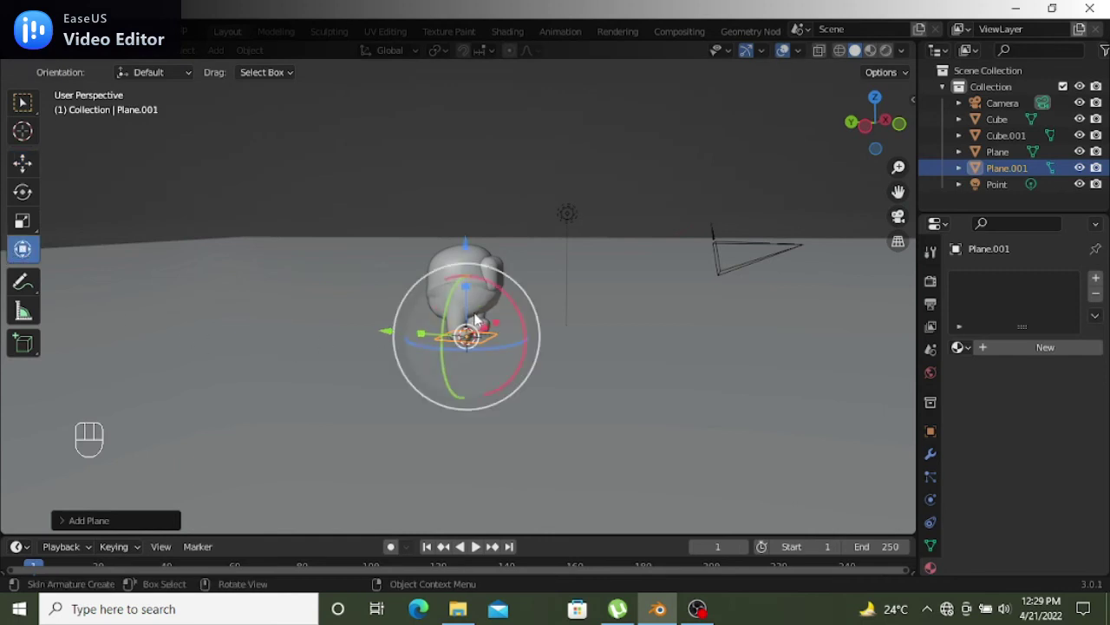
{"action": "left_click_drag", "start_coordinate": [493, 288], "coordinate": [371, 301]}
{"action": "left_click_drag", "start_coordinate": [584, 364], "coordinate": [488, 371]}
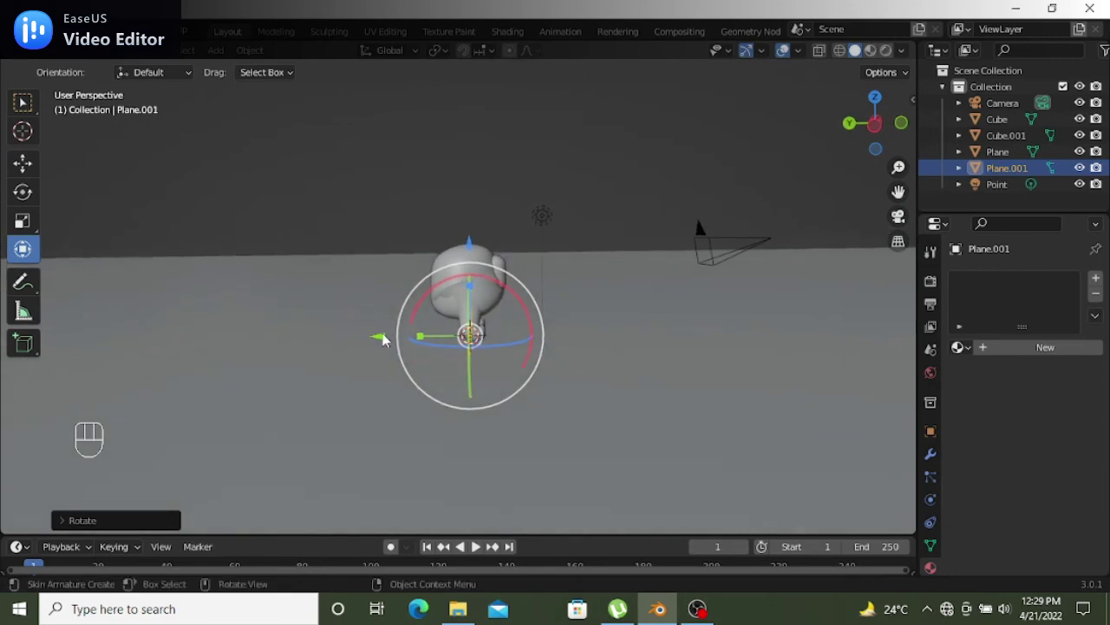
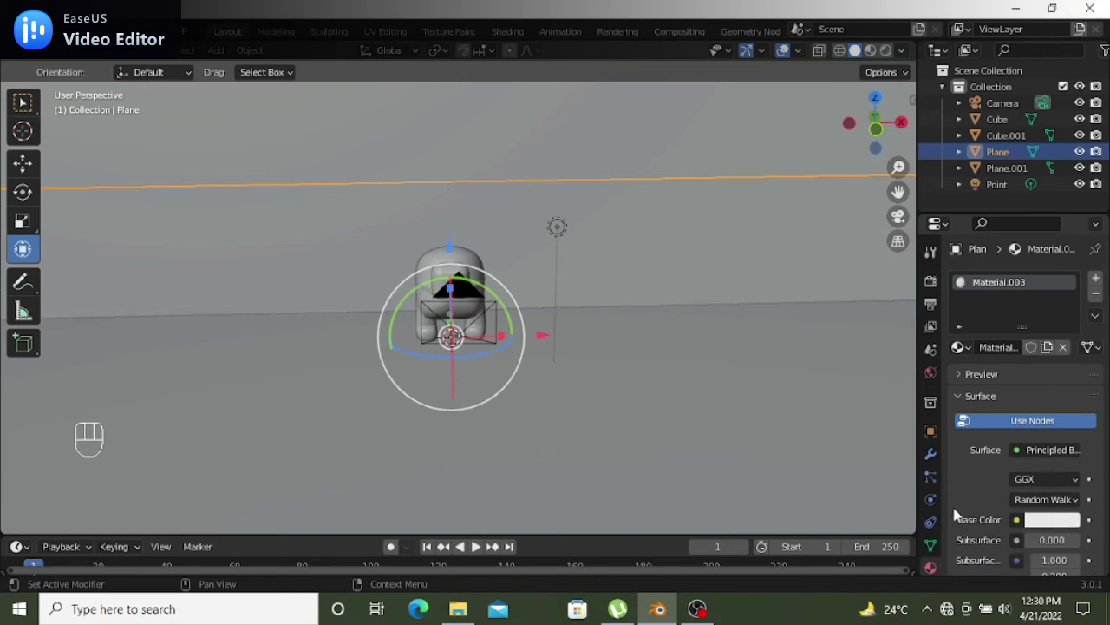
Pick a pale pink base colour for the floor plane's Material.003
{"action": "left_click", "coordinate": [1064, 524]}
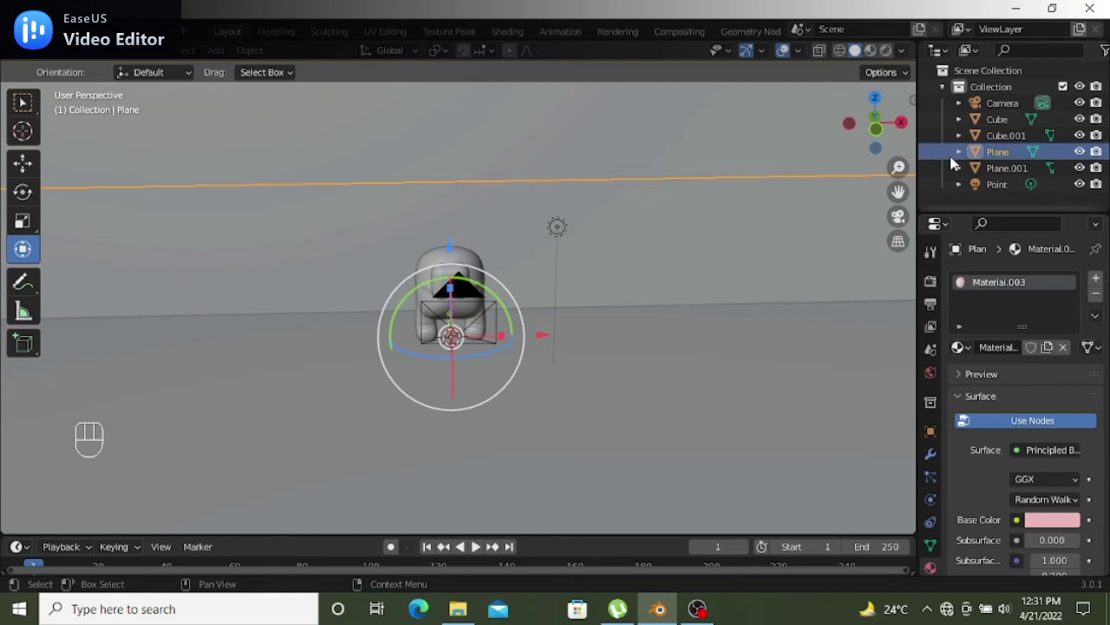
Select Plane.001, give it new Material.004 and bring up its base colour picker
{"action": "left_click", "coordinate": [949, 176]}
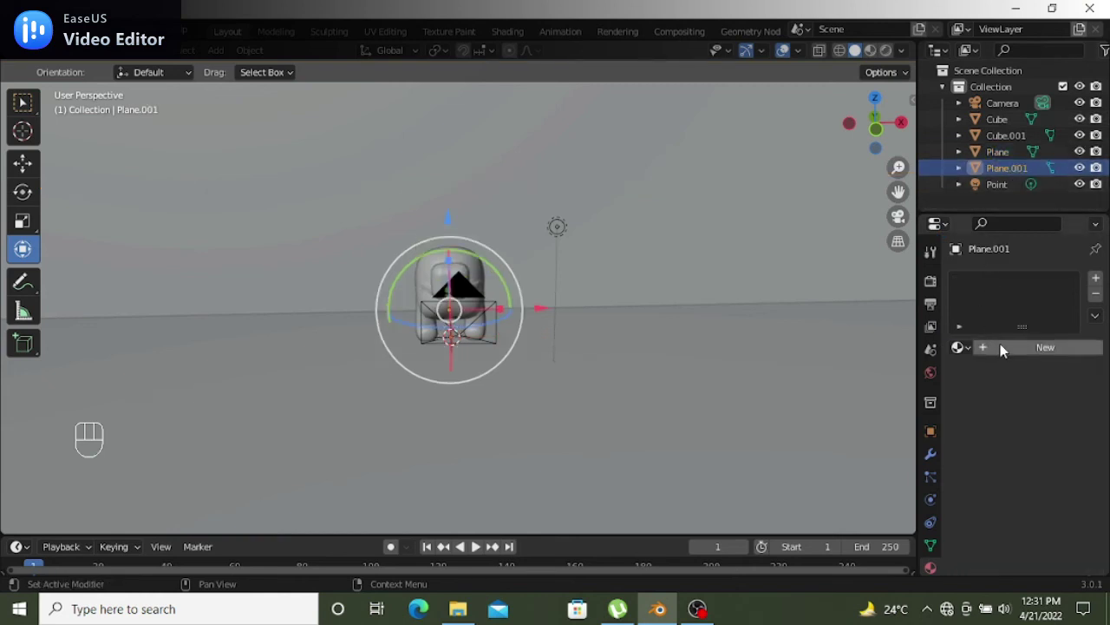
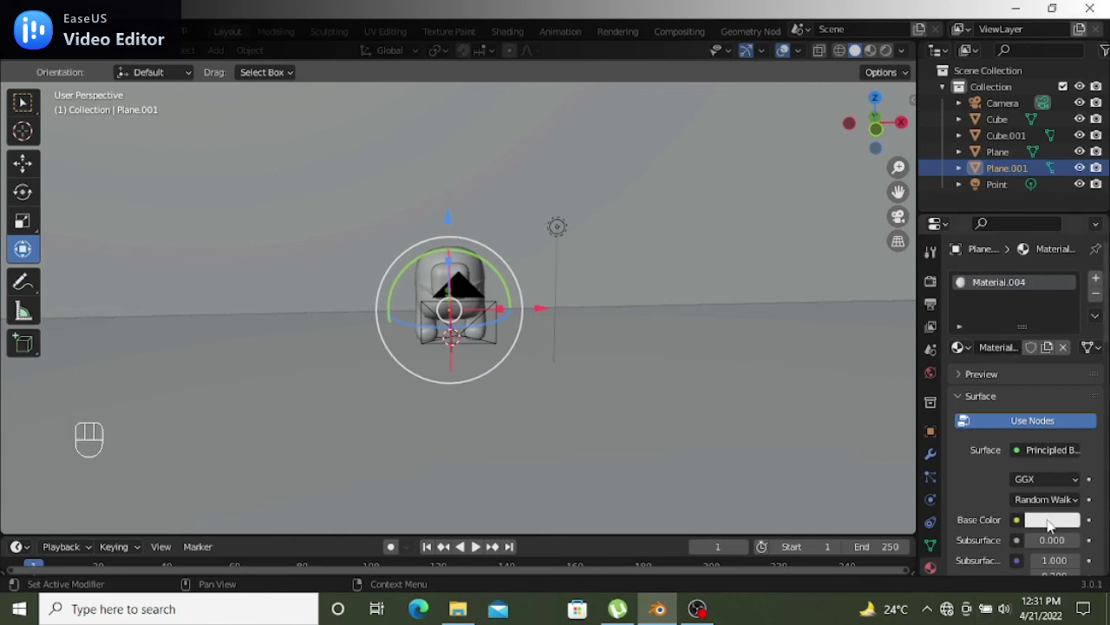
{"action": "left_click", "coordinate": [1050, 527]}
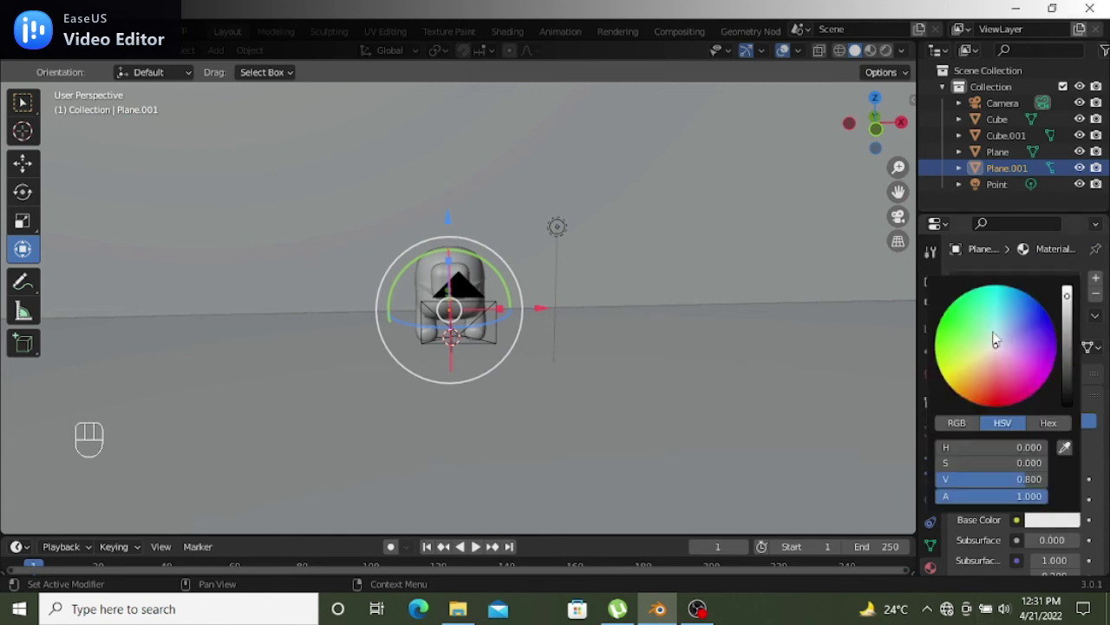